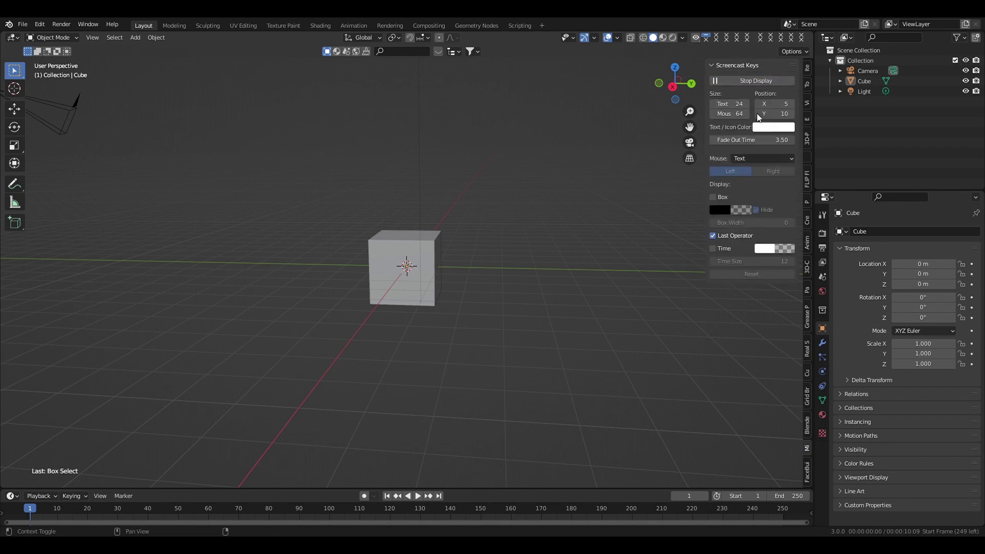
Step: Select everything in the scene and delete the default camera, cube and light
click(777, 161)
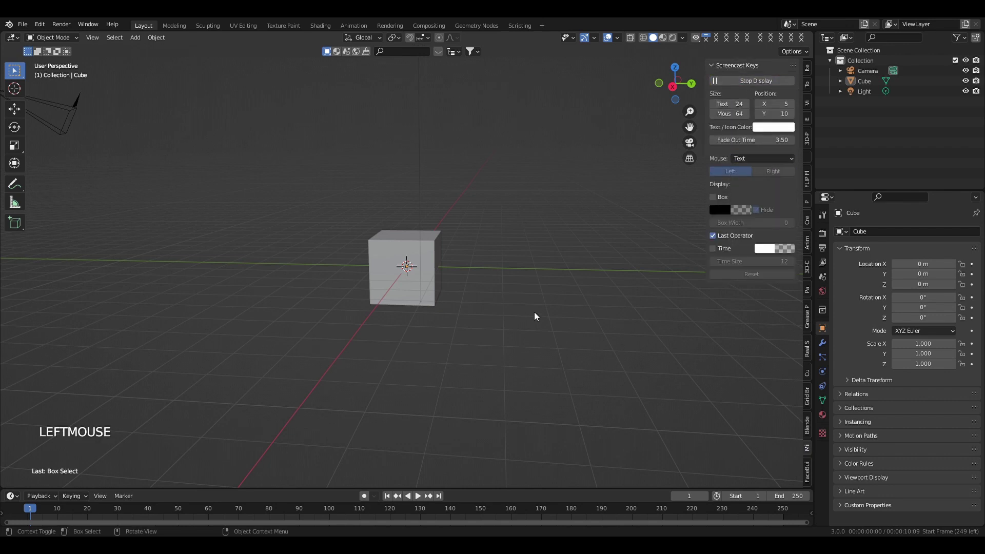
key(n)
middle_click(489, 302)
scroll(down, 3)
scroll(up, 3)
middle_click(515, 282)
scroll(up, 3)
scroll(down, 3)
middle_click(506, 284)
scroll(down, 3)
click(194, 149)
key(Delete)
Step: Undo a stray change and delete the last remaining object so the scene is empty
scroll(up, 3)
middle_click(460, 328)
middle_click(472, 330)
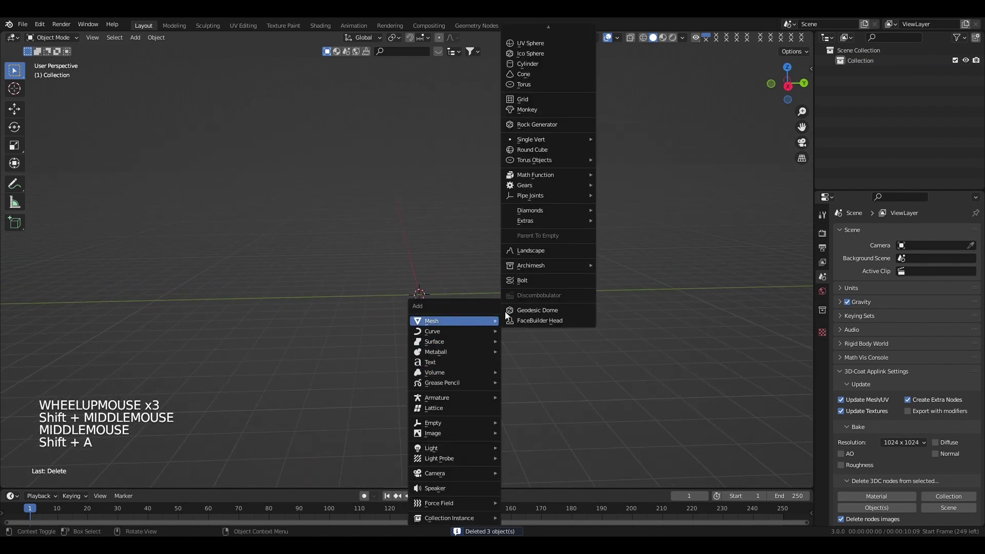
scroll(down, 3)
scroll(up, 3)
scroll(up, 3)
click(80, 475)
key(ctrl+z)
key(Delete)
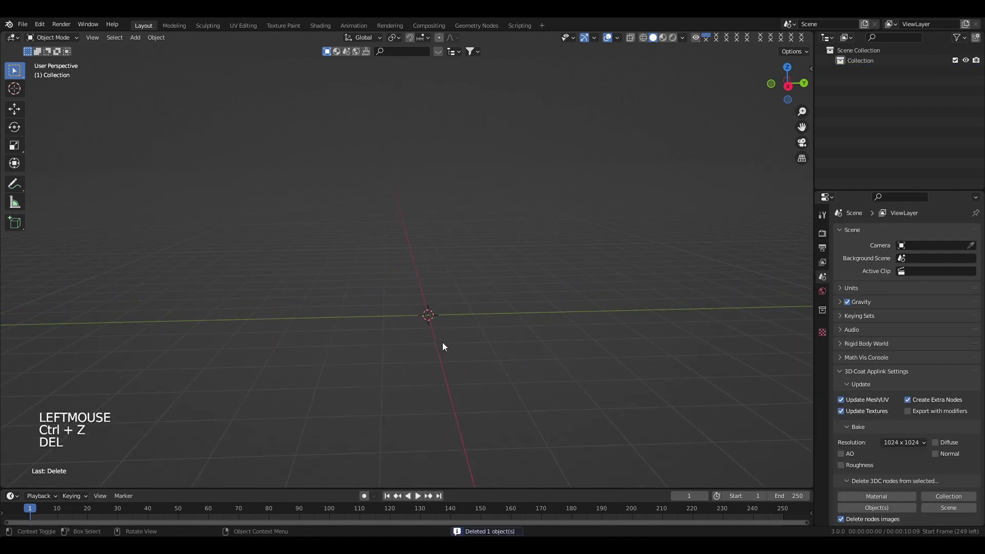
Step: Add a new mesh cylinder to the empty scene from the Add menu
key(shift+a)
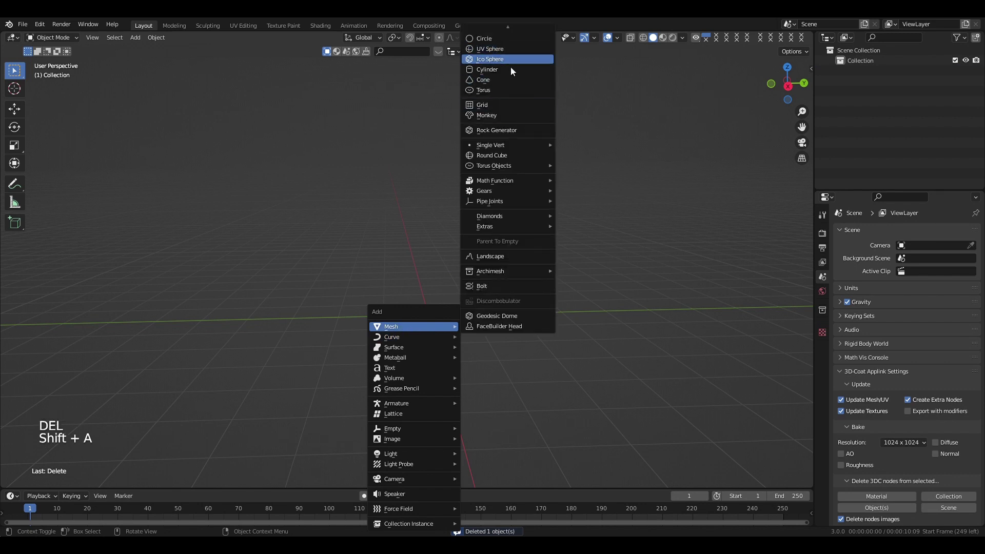
middle_click(423, 339)
scroll(up, 3)
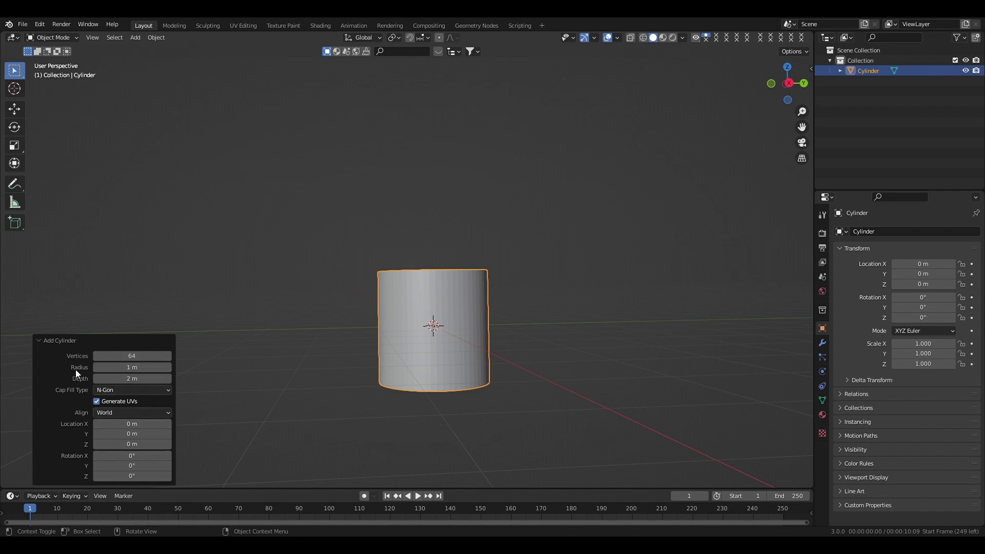
click(54, 342)
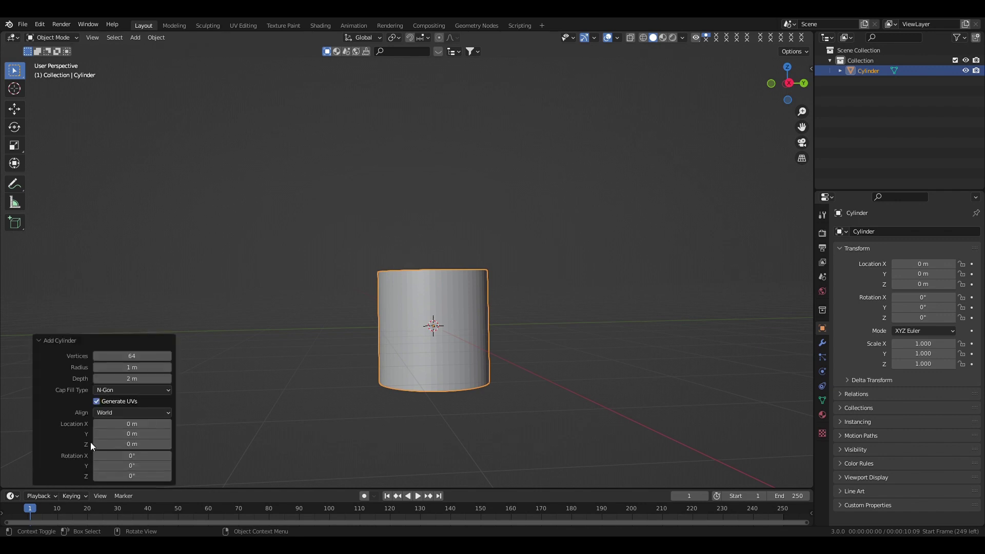
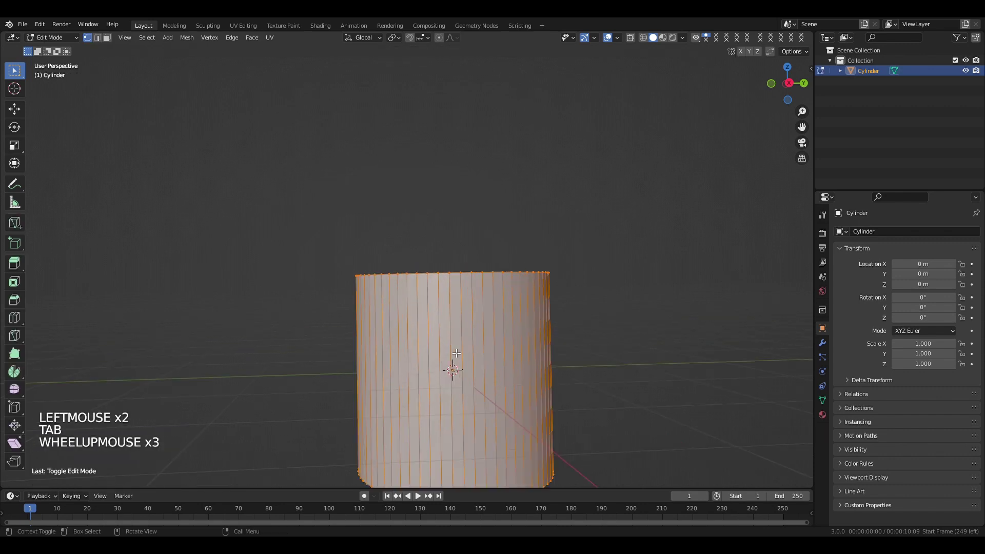
scroll(down, 3)
scroll(down, 3)
click(106, 39)
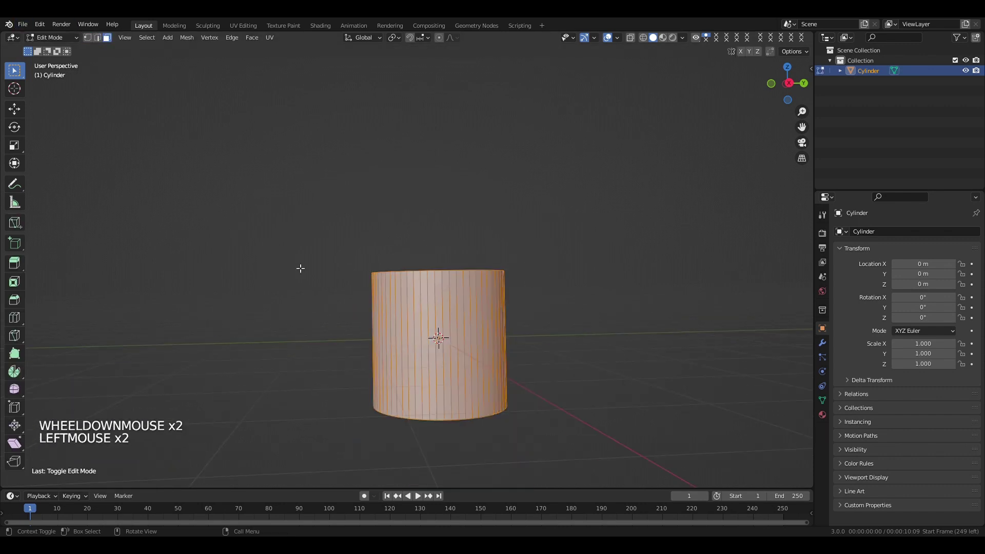
Step: View the cylinder straight from the front, then return to a perspective view
key(KP_1)
scroll(down, 3)
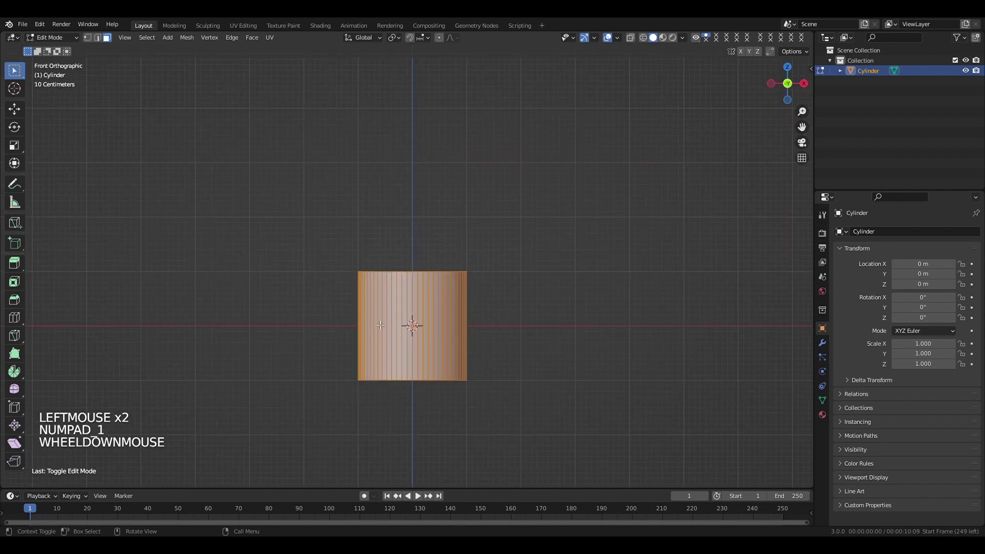
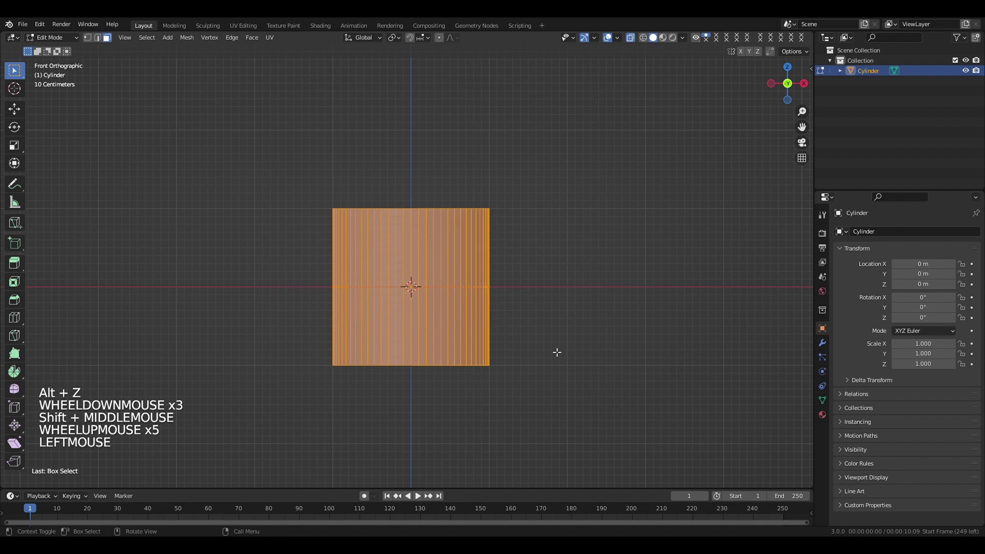
scroll(down, 3)
middle_click(502, 341)
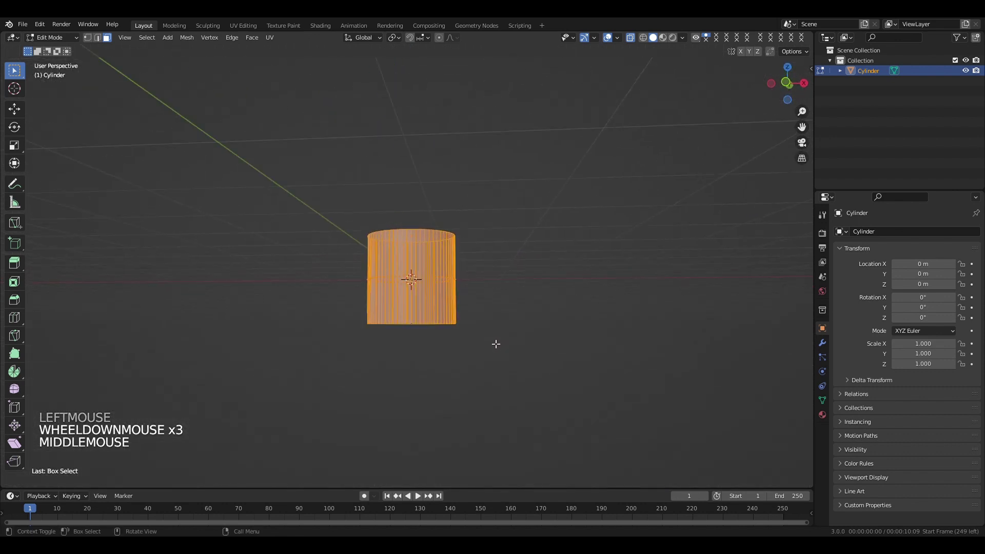
Step: Delete the cylinder's faces so only a flat circle of edges remains
key(x)
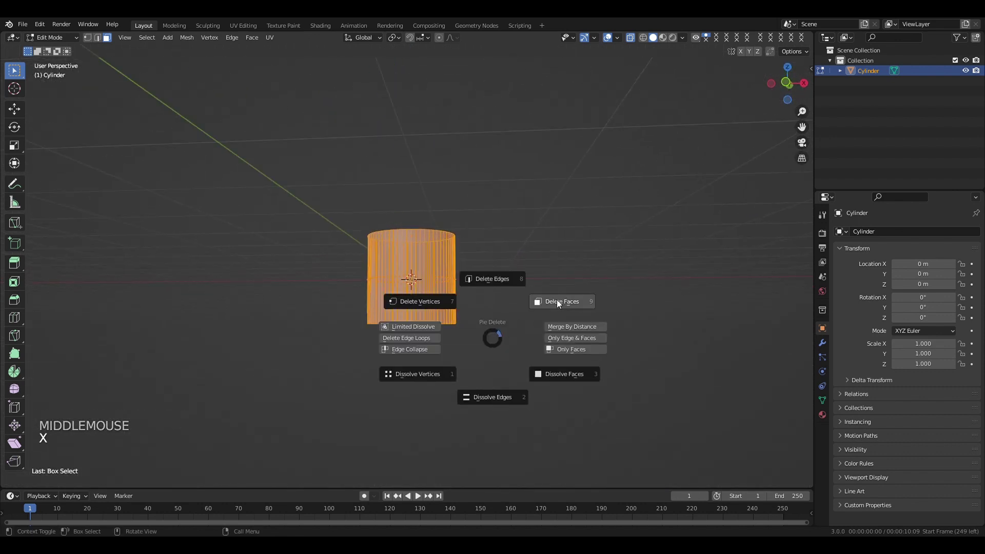
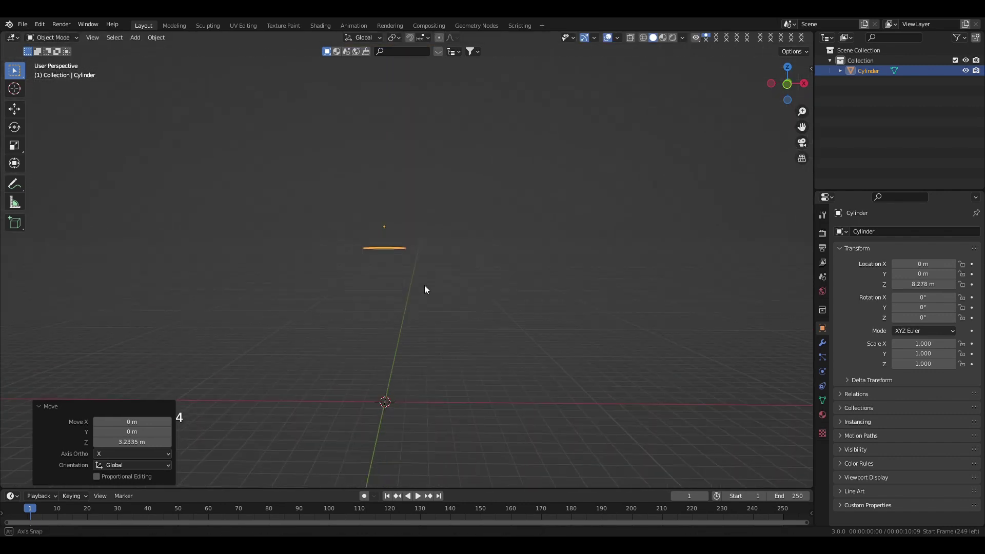
scroll(up, 3)
scroll(down, 3)
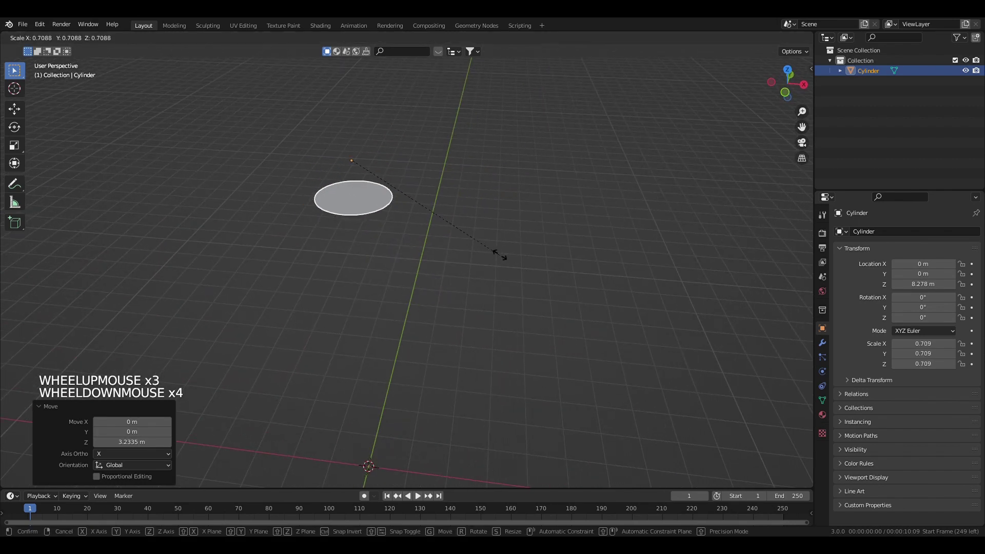
middle_click(453, 211)
middle_click(325, 254)
scroll(up, 3)
Step: Scale the circle down to 0.424 and raise it to about 8.28 m above the origin
key(s)
middle_click(361, 254)
click(204, 428)
scroll(up, 3)
middle_click(385, 256)
click(290, 206)
scroll(down, 3)
middle_click(374, 313)
middle_click(343, 344)
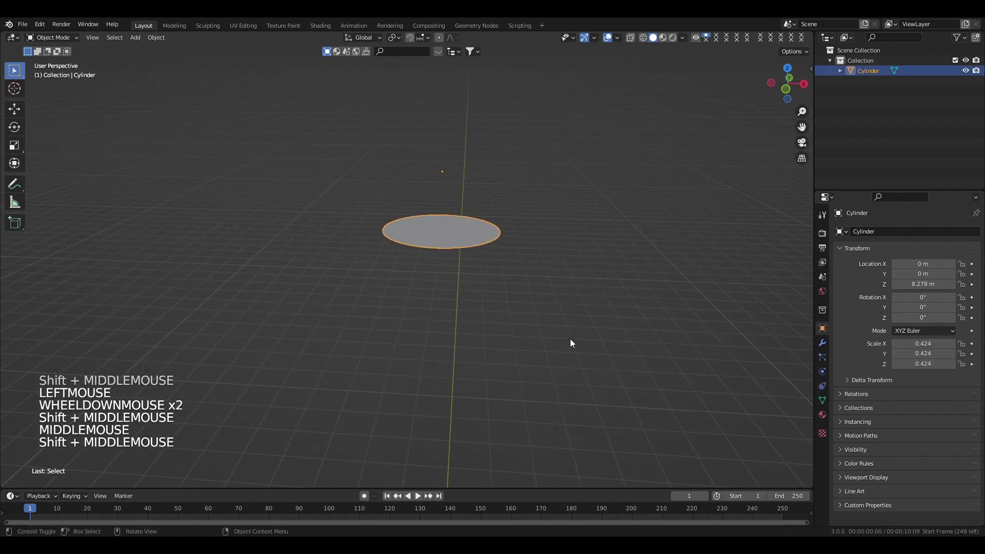
scroll(down, 3)
middle_click(402, 299)
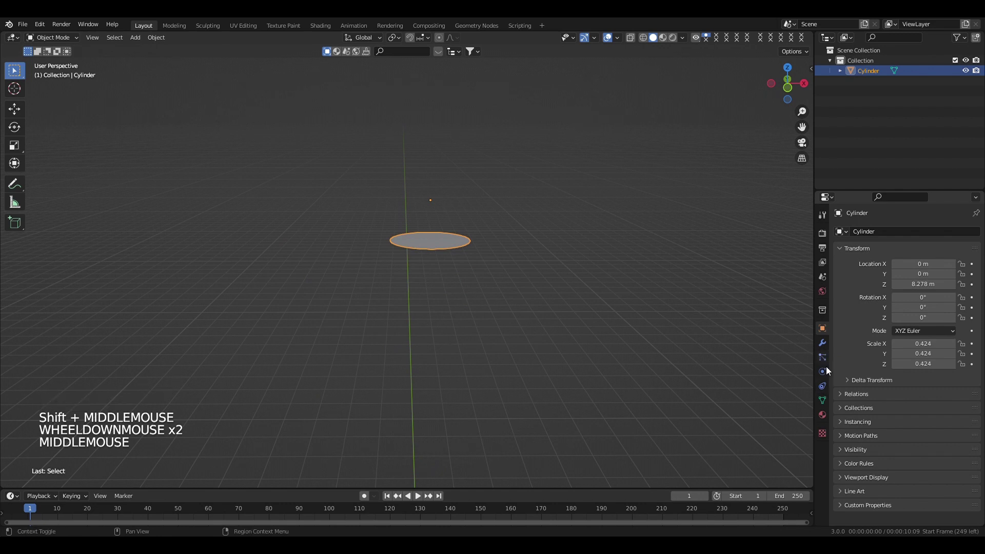
Step: Add a Screw modifier with 1.3 m pitch and 64 render steps to form the ribbed thread
click(829, 346)
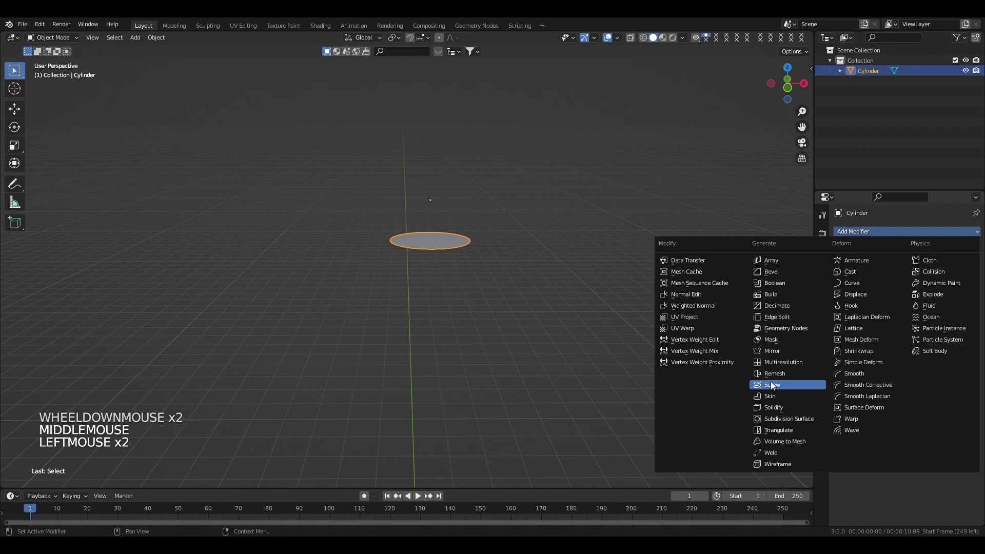
click(776, 392)
scroll(up, 3)
middle_click(486, 274)
middle_click(486, 317)
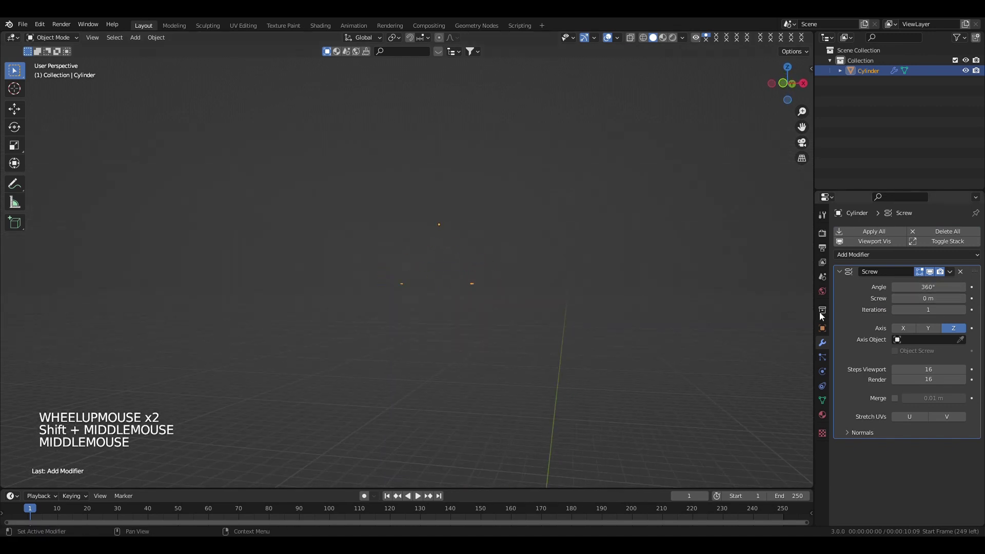
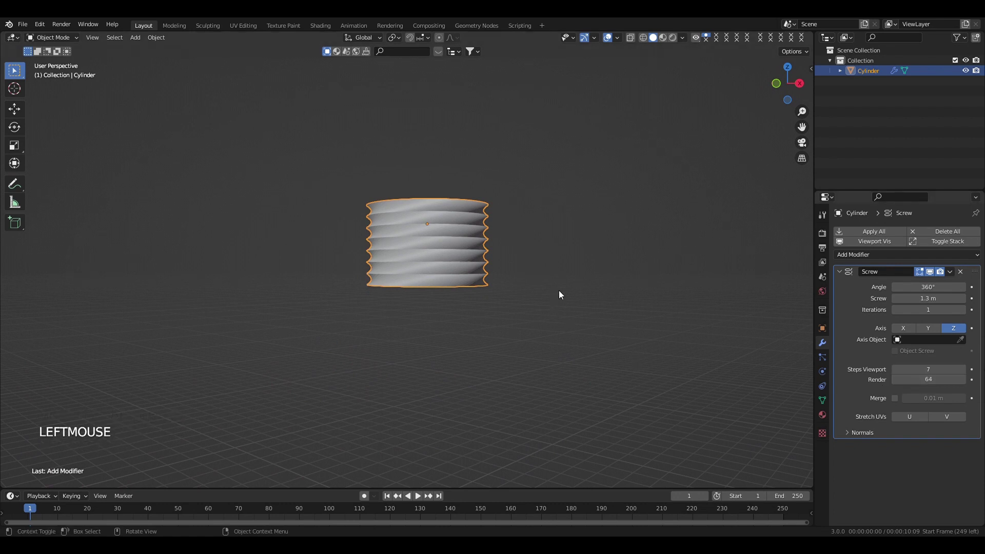
scroll(up, 3)
click(953, 274)
Step: Apply the Screw modifier and start editing the threaded mesh from the front view
scroll(up, 3)
scroll(down, 3)
key(Tab)
scroll(up, 3)
key(KP_1)
Step: Extrude the thread's bottom edge loop downward and scale it out into a sloping shoulder
key(alt+z)
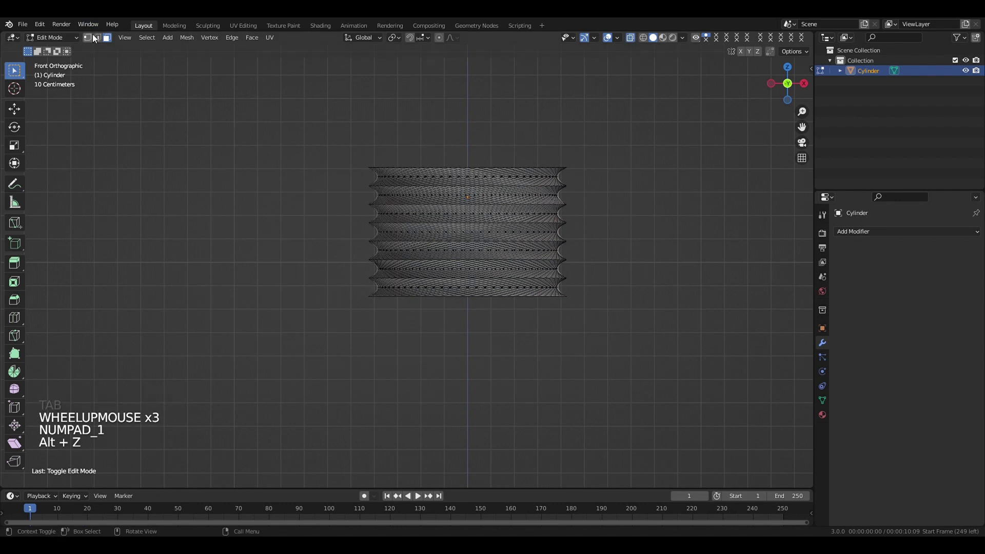
click(99, 39)
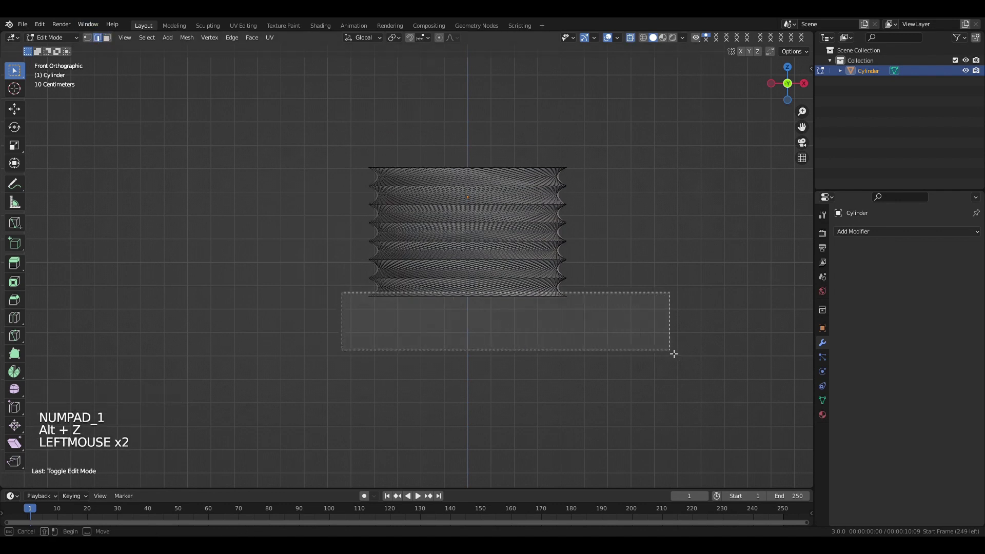
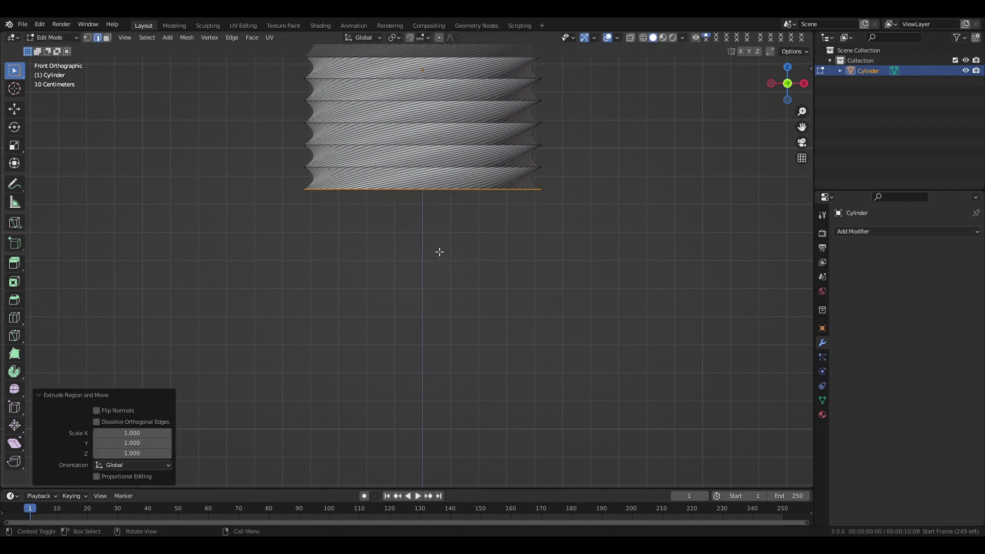
key(ctrl+z)
key(e)
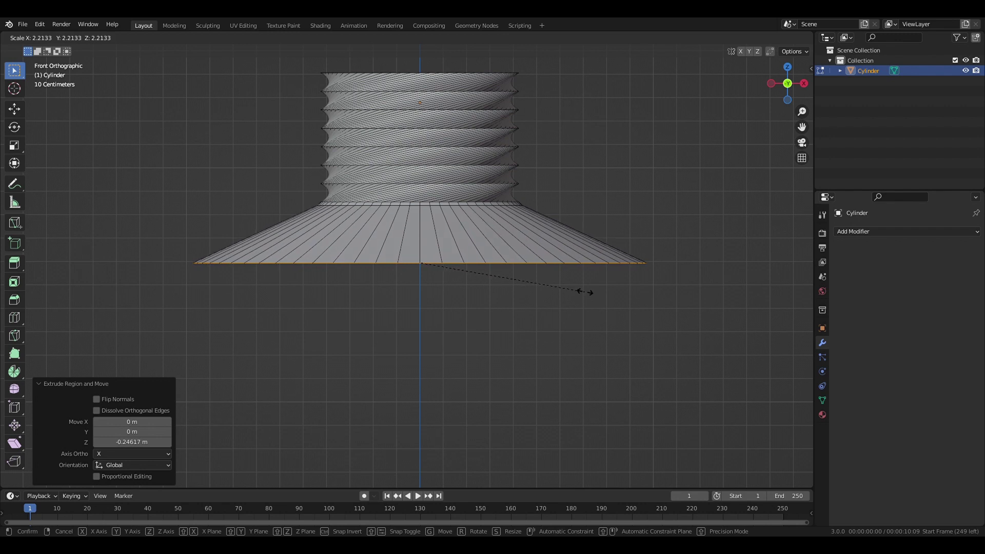
Step: Extrude the shoulder straight down along Z into the tall bottle body and leave Edit Mode
key(6)
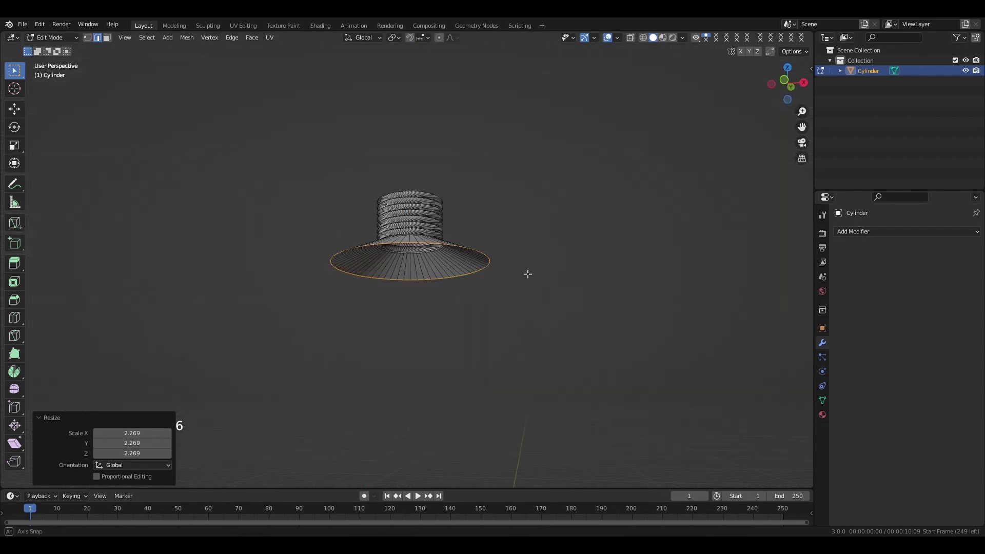
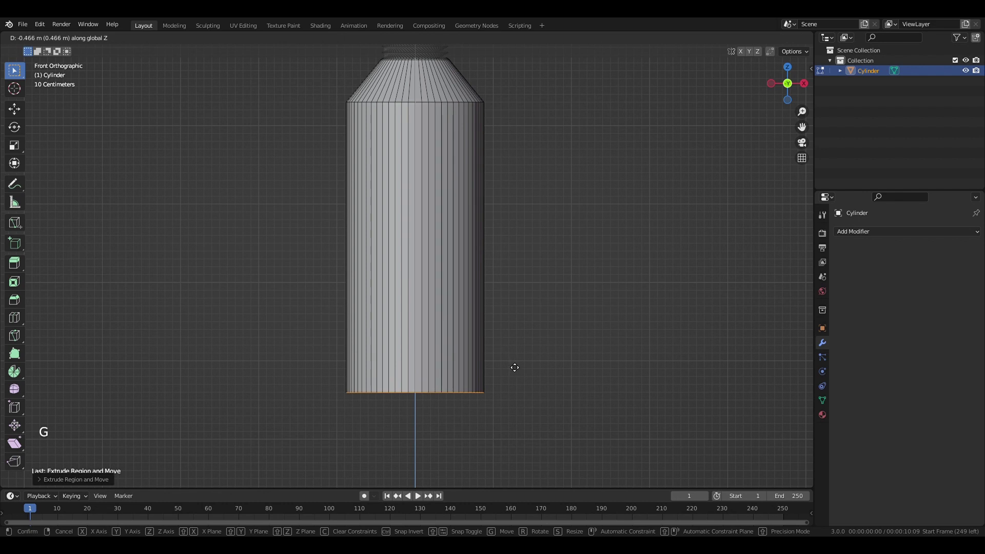
scroll(down, 3)
middle_click(495, 255)
key(Tab)
middle_click(469, 346)
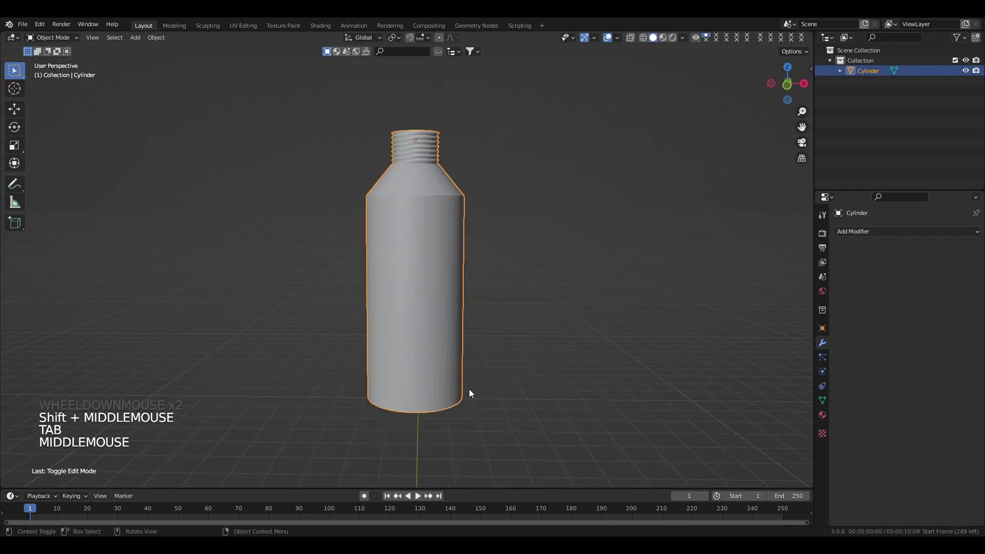
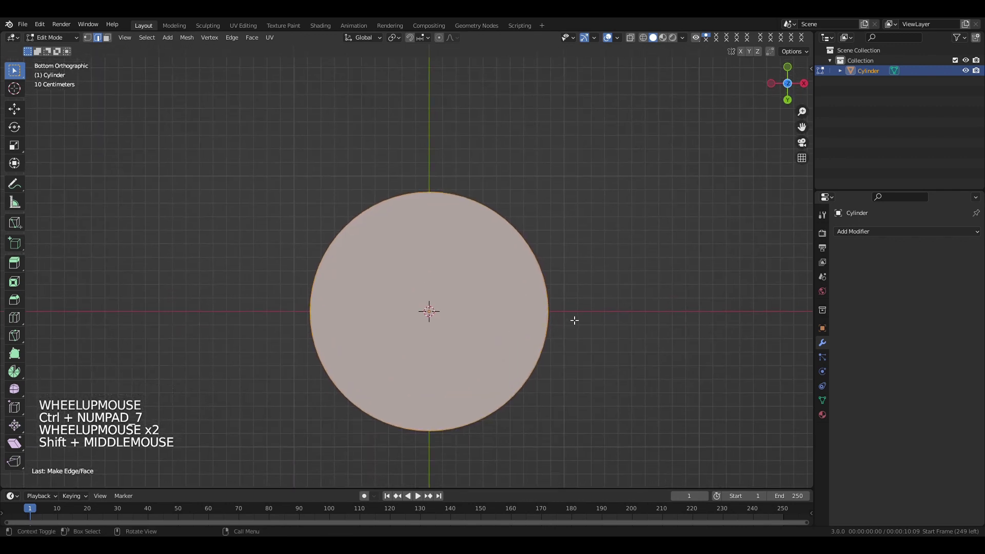
Step: Inset the bottom face into a rim, push its centre inward along Z and shrink the centre patch
key(i)
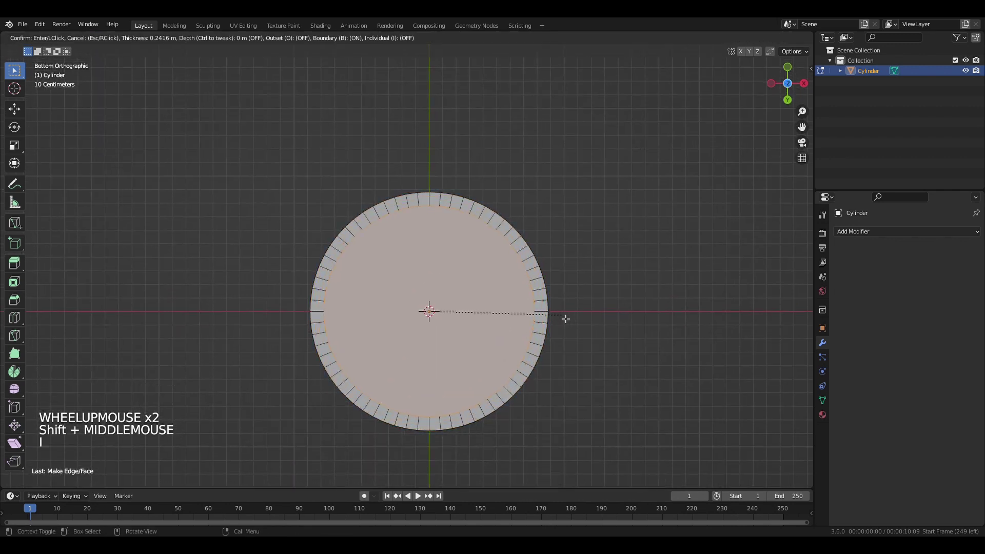
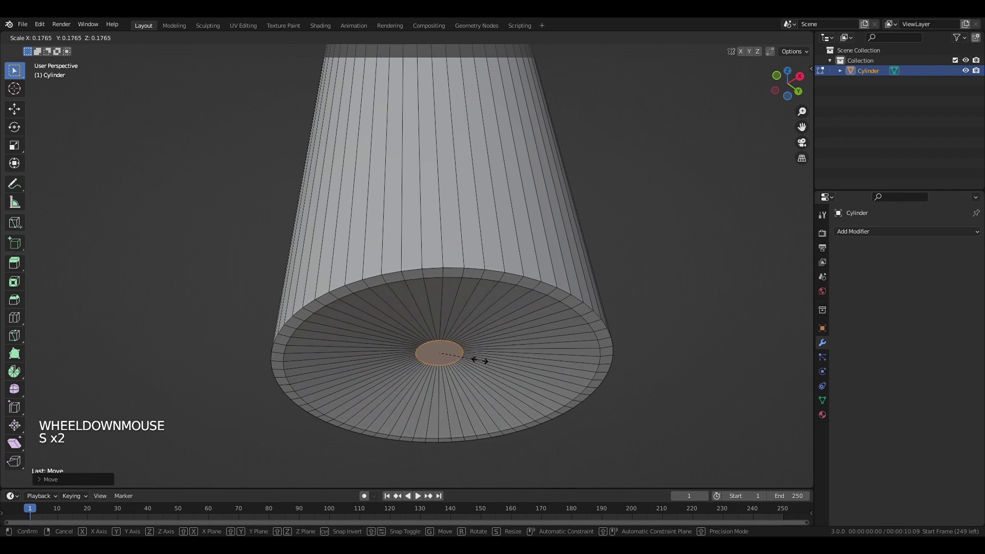
key(g)
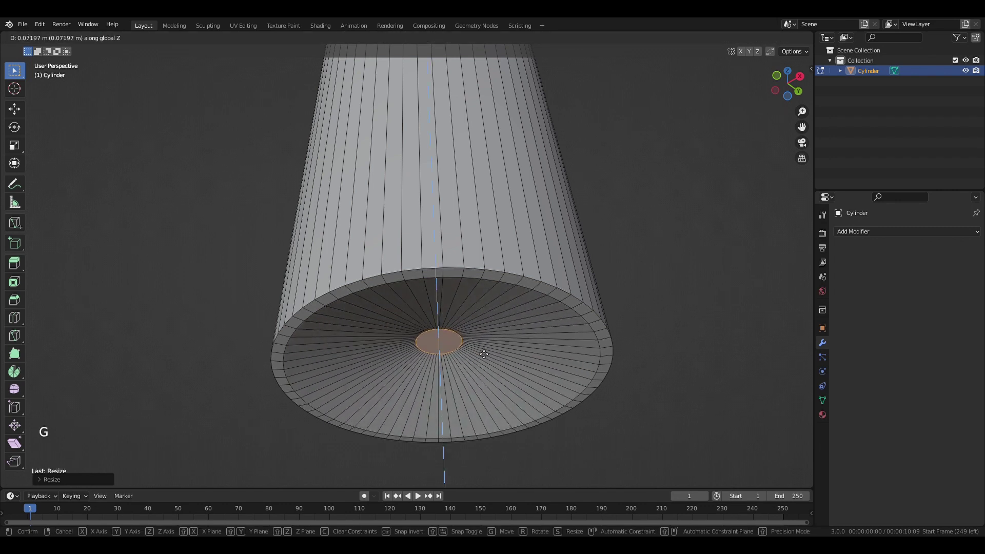
key(s)
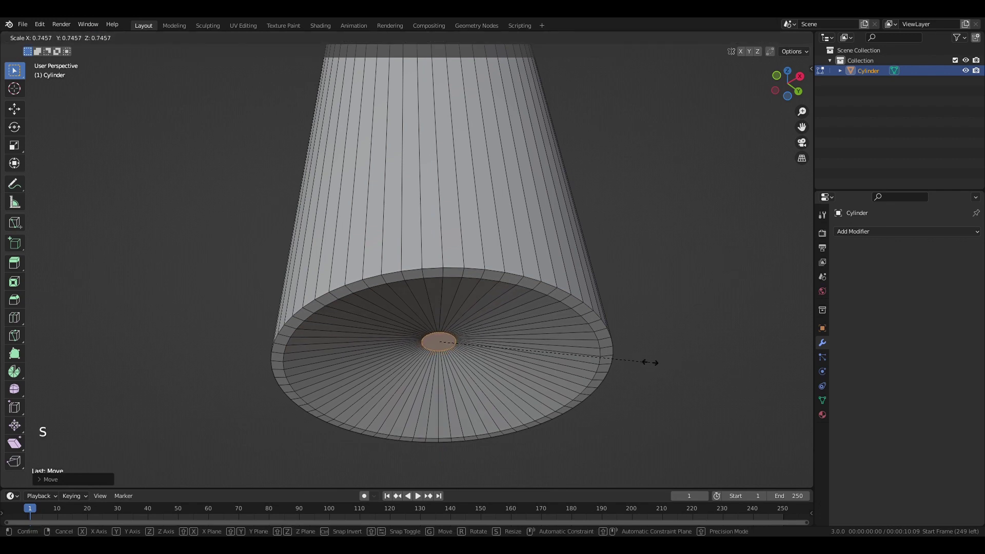
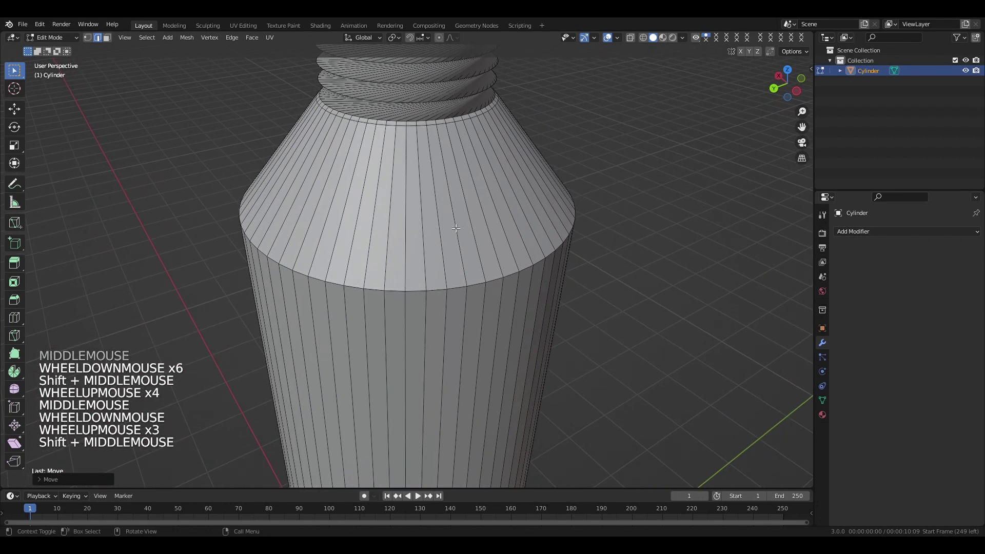
Step: Add four loop cuts across the bottle's sloping shoulder
key(ctrl+r)
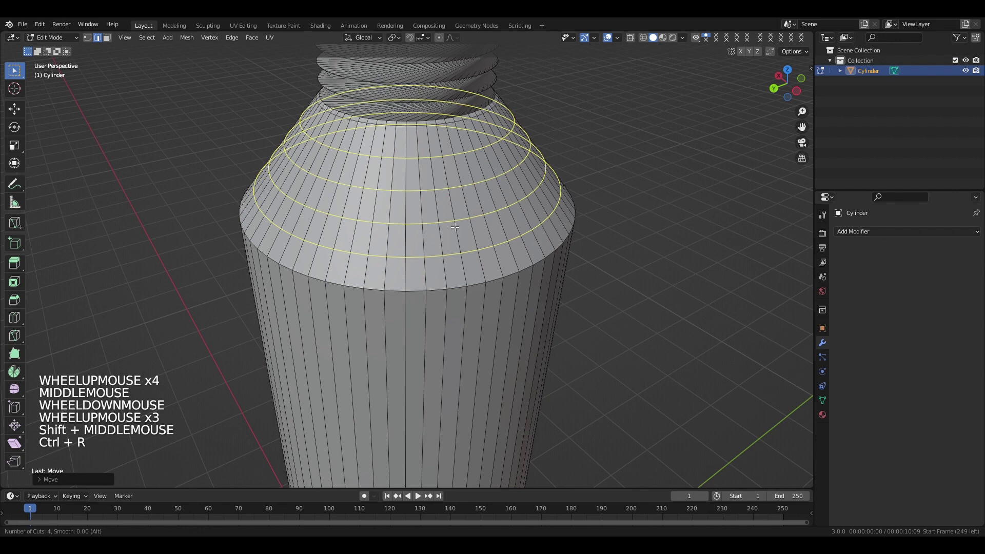
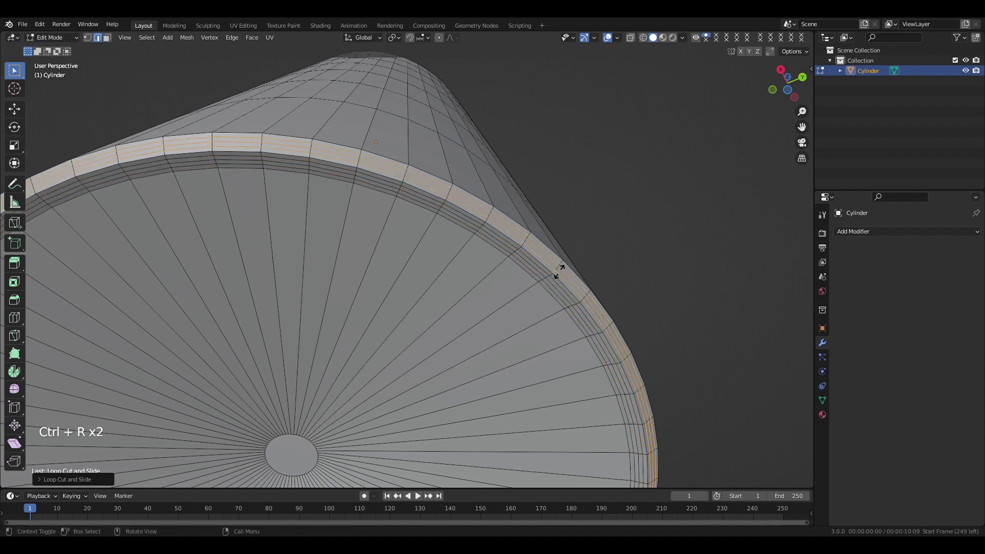
Step: Slide a loop close to the base rim and scale the neck-base ring to about 0.97
scroll(down, 3)
key(ctrl+r)
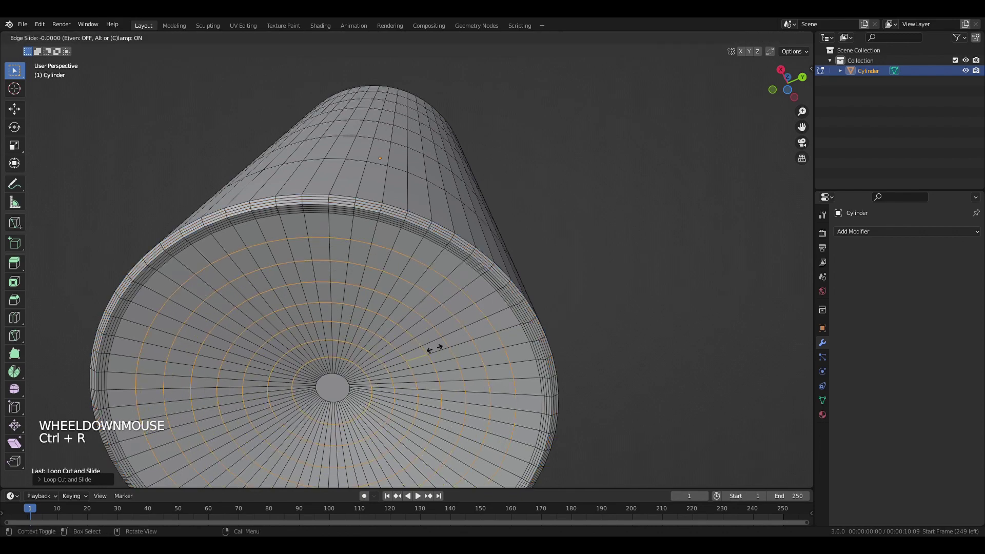
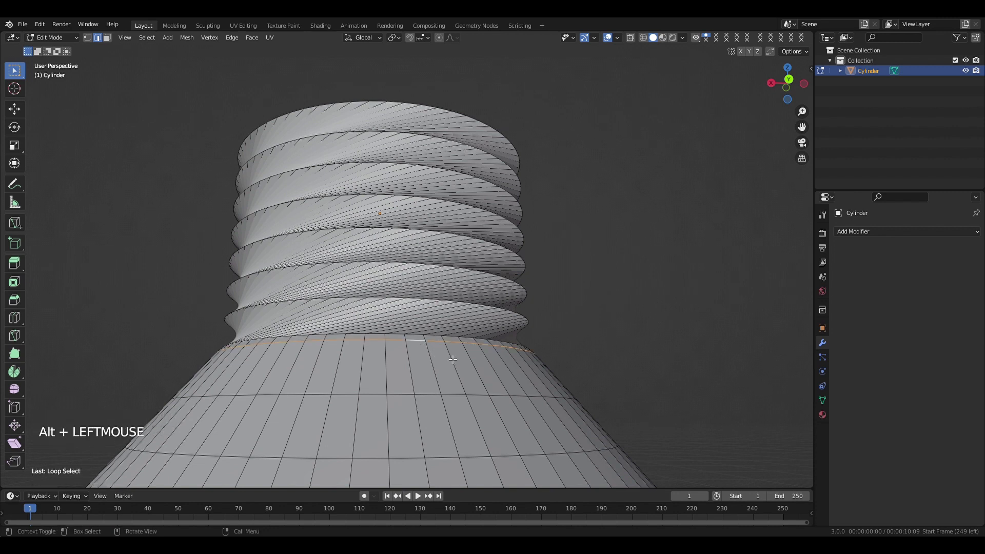
key(s)
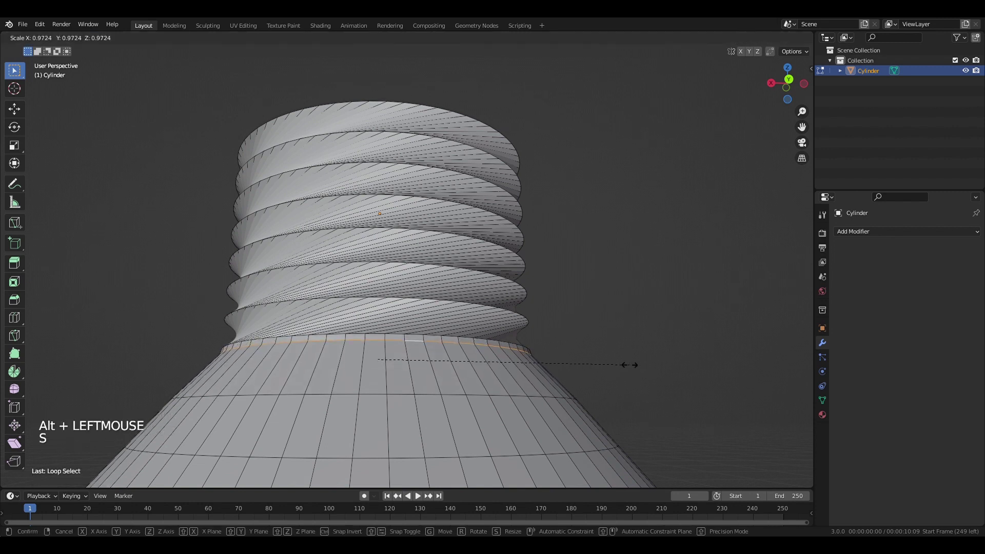
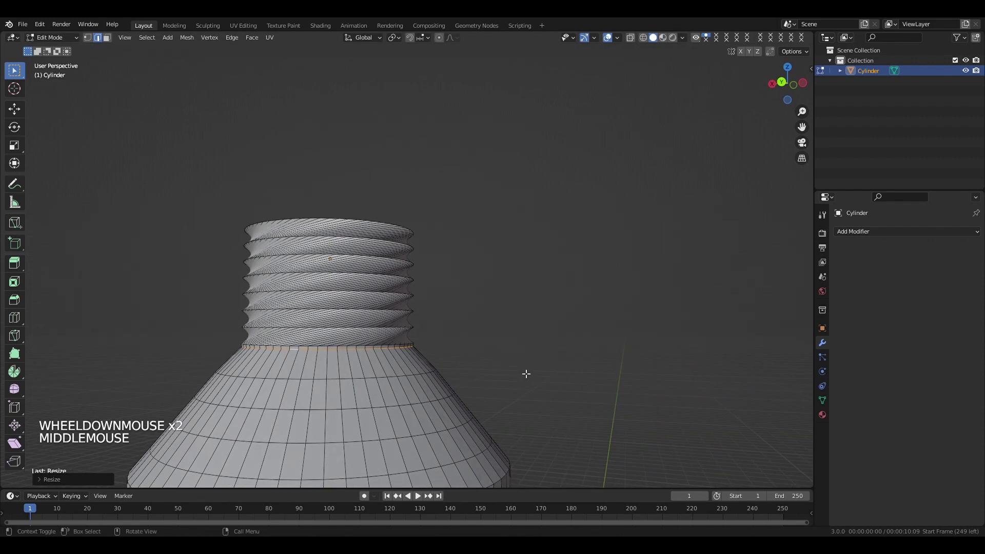
Step: Inspect the bottle, then scale a loop partway down the shoulder inward to about 0.97
key(Tab)
scroll(down, 3)
middle_click(413, 376)
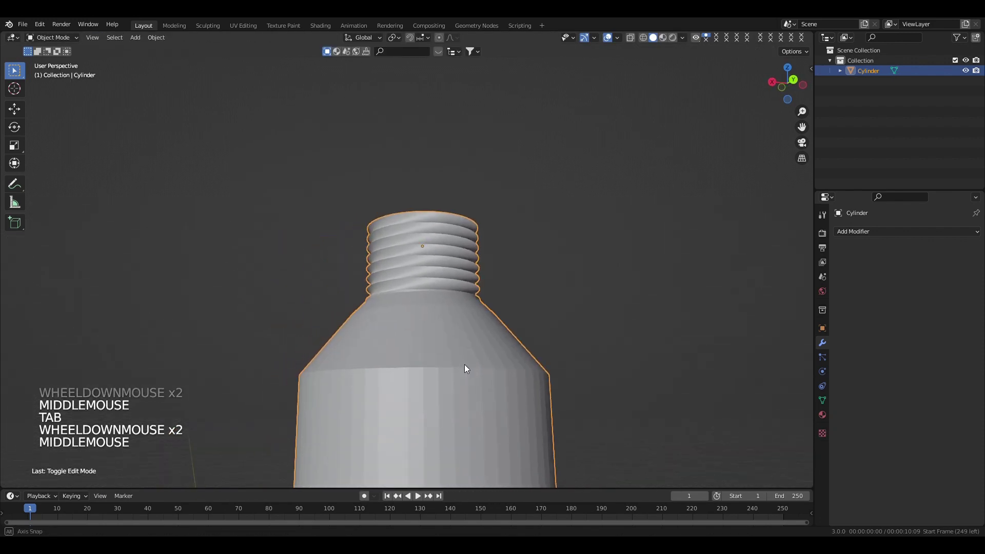
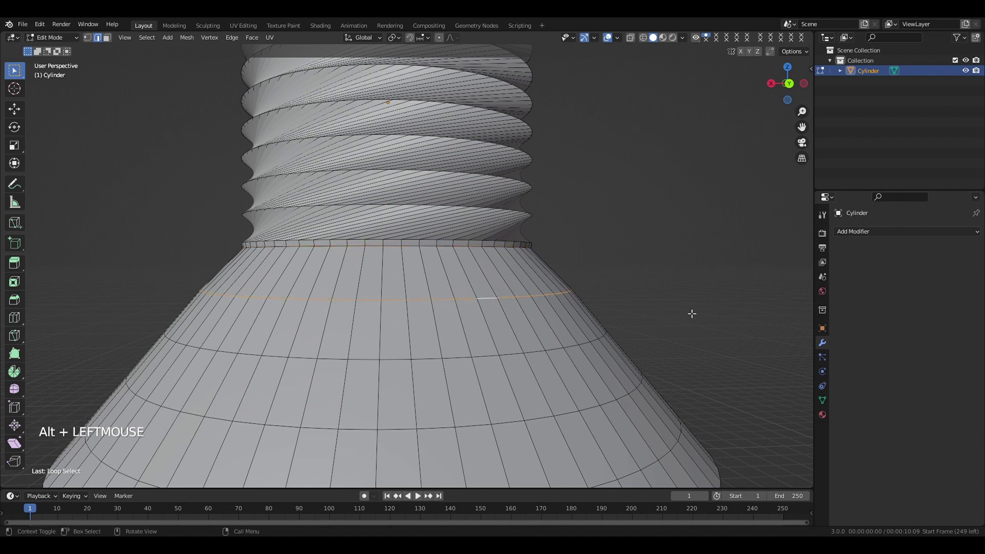
key(KP_1)
scroll(up, 3)
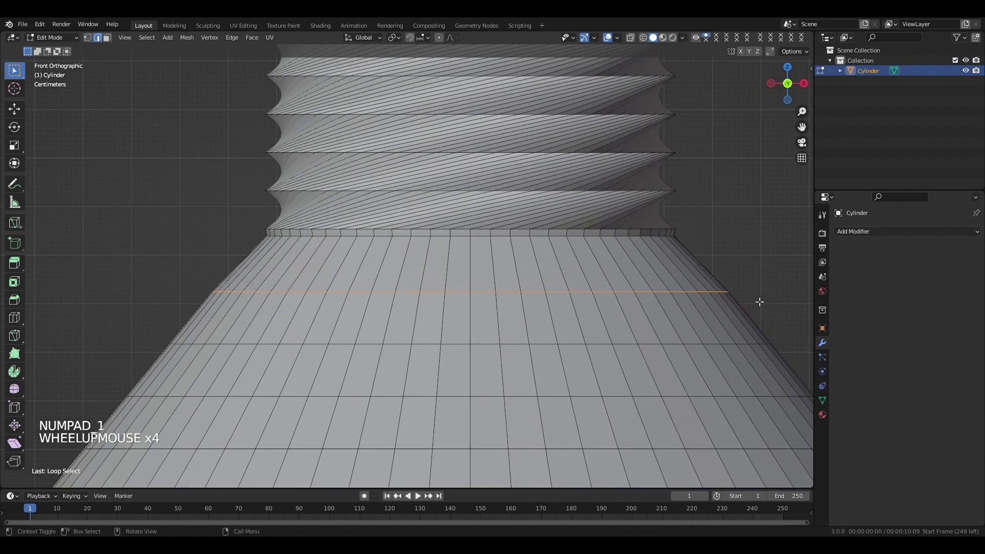
key(s)
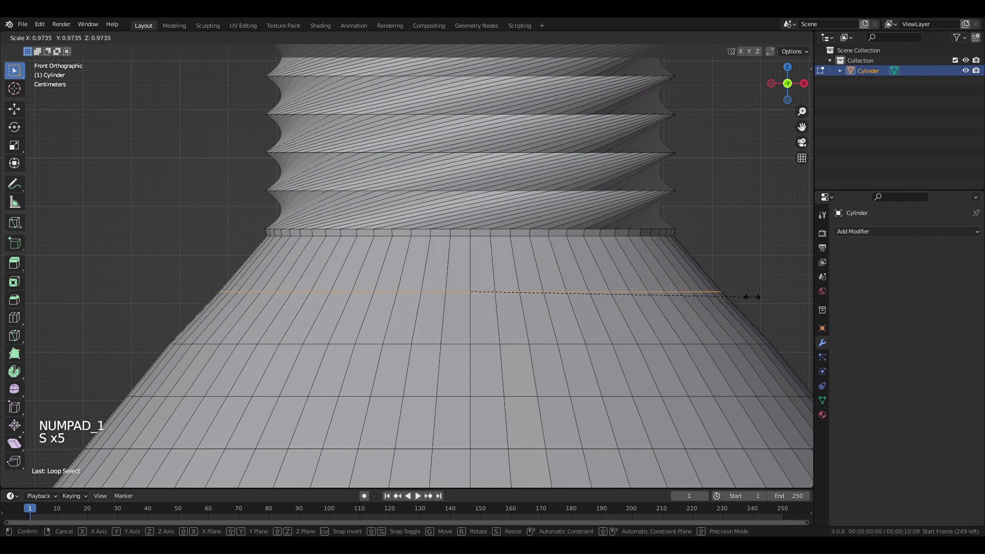
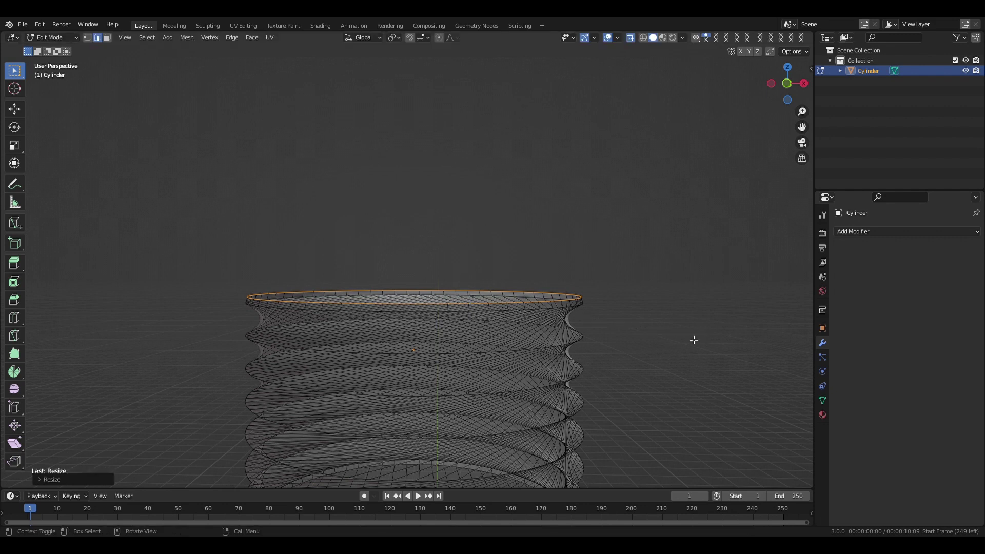
Step: Return to Object Mode with X-ray toggled and orbit around the whole bottle
scroll(down, 3)
key(alt+z)
key(Tab)
scroll(up, 3)
scroll(up, 3)
scroll(down, 3)
scroll(down, 3)
middle_click(497, 337)
middle_click(506, 290)
scroll(up, 3)
Step: Shade the bottle smooth and enable Auto Smooth at 30° in its mesh data settings
right_click(475, 306)
scroll(up, 3)
scroll(up, 3)
scroll(down, 3)
middle_click(516, 295)
click(827, 398)
click(846, 429)
scroll(up, 3)
scroll(down, 3)
Step: Orbit to inspect the bottle's underside, then back to an upright view
middle_click(527, 352)
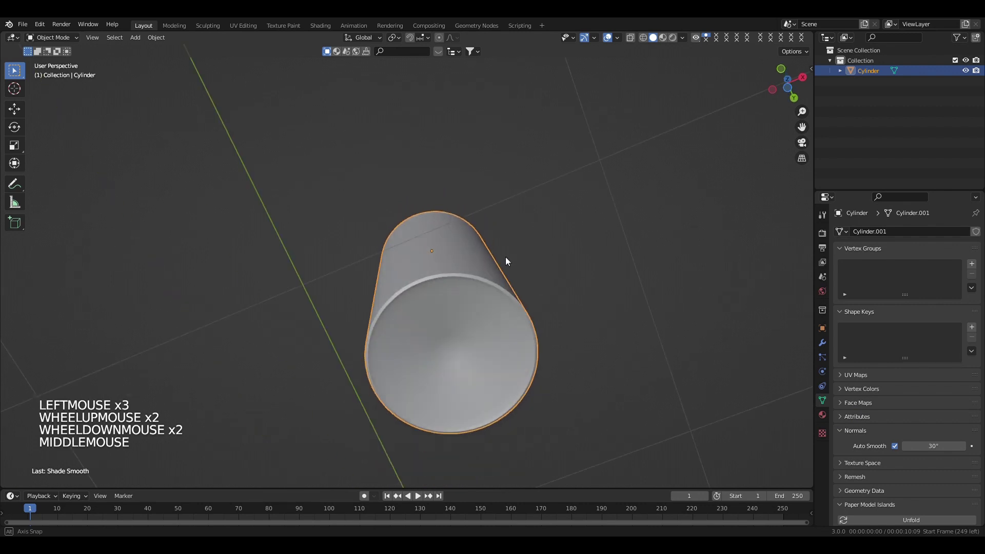
scroll(up, 3)
middle_click(535, 201)
scroll(up, 3)
scroll(down, 3)
middle_click(482, 234)
middle_click(443, 311)
scroll(down, 3)
middle_click(377, 330)
middle_click(419, 264)
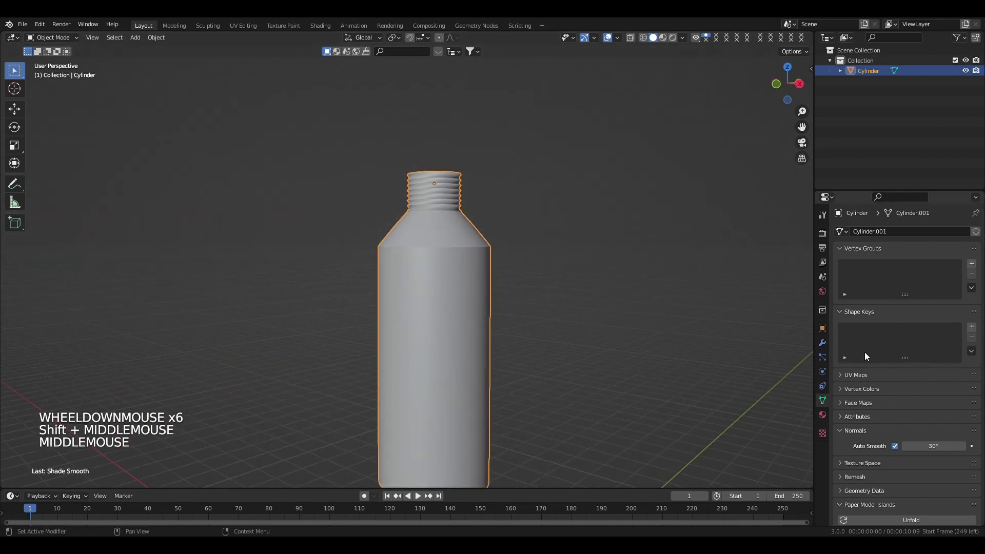
Step: Add a Solidify modifier with -0.02 m thickness and look into the bottle's opening
click(830, 346)
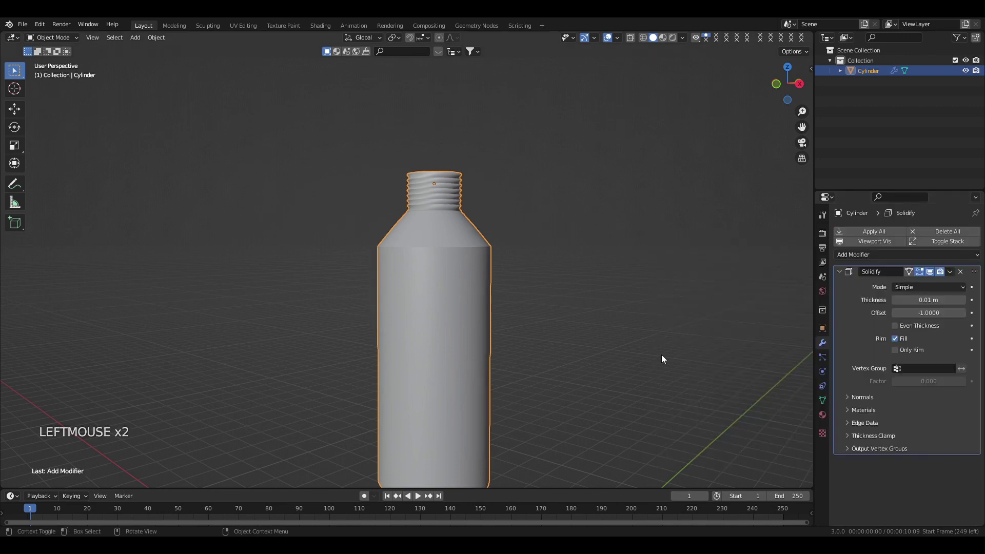
middle_click(471, 242)
scroll(up, 3)
middle_click(552, 248)
scroll(up, 3)
scroll(up, 3)
middle_click(474, 305)
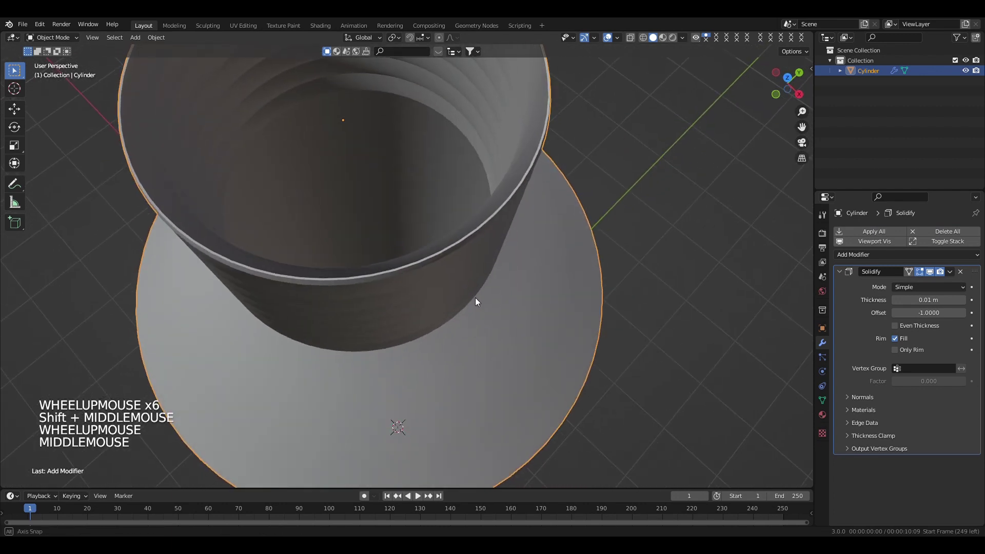
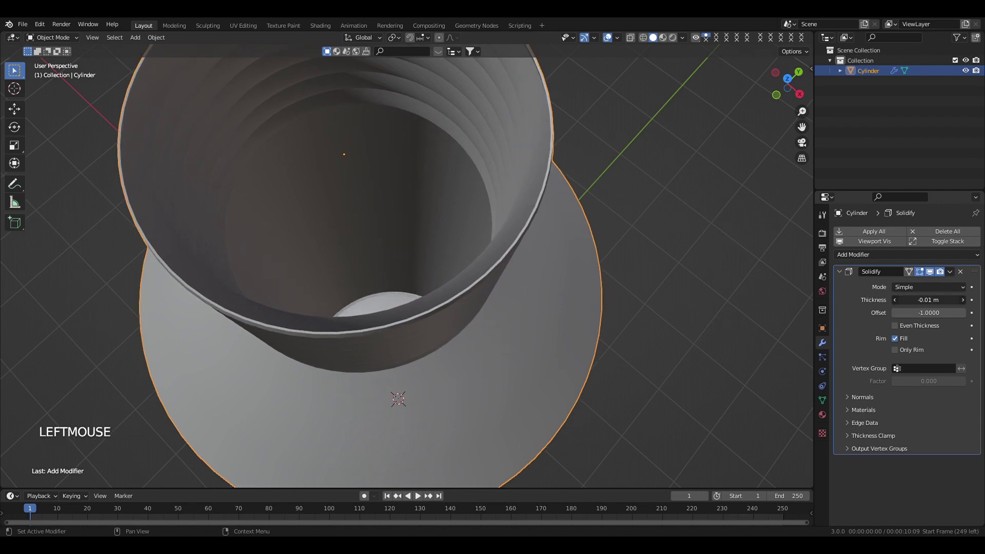
Step: Orbit inside and view from the top to check the hollow wall thickness
scroll(down, 3)
middle_click(478, 330)
scroll(down, 3)
scroll(down, 3)
middle_click(460, 316)
scroll(up, 3)
scroll(down, 3)
key(KP_7)
scroll(up, 3)
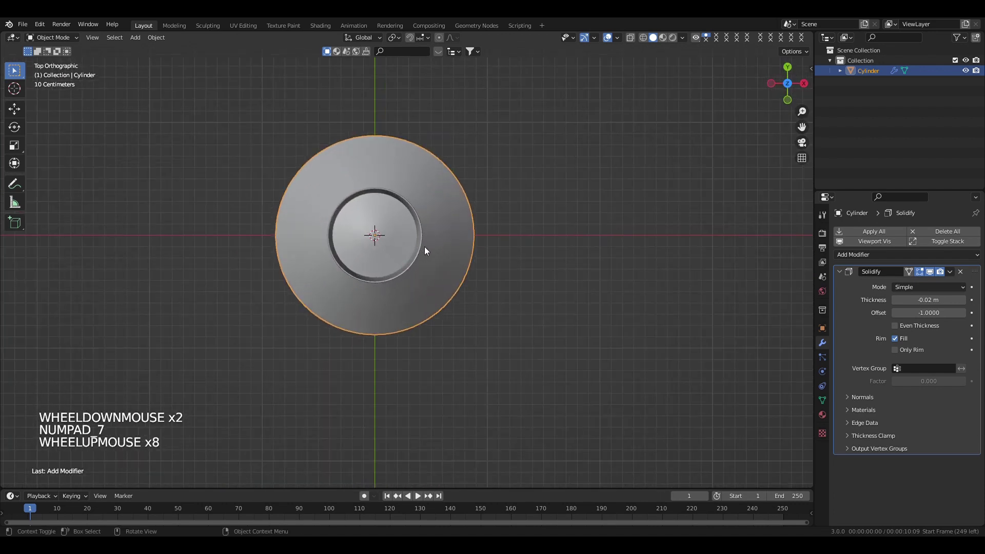
Step: Add a new mesh cylinder and view it straight-on from the front
key(shift+a)
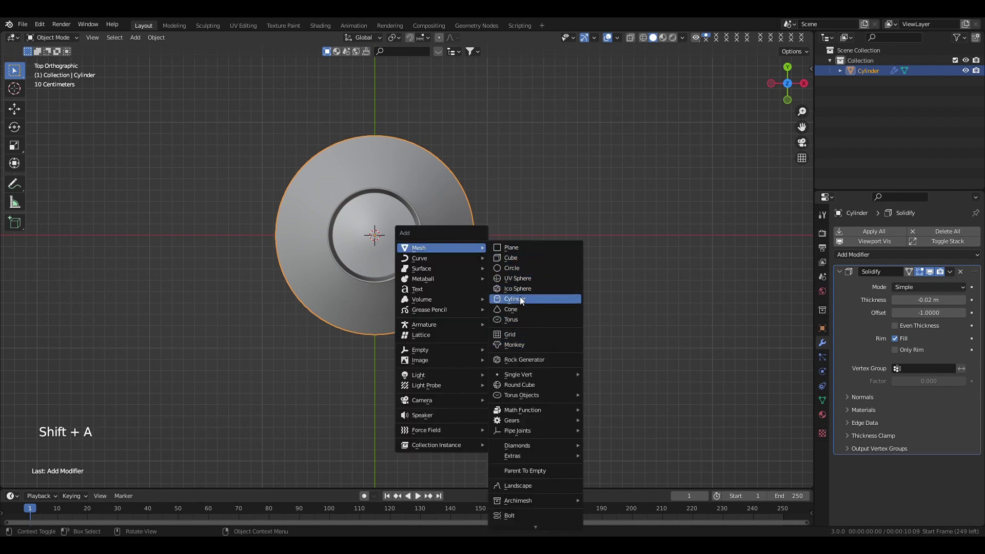
scroll(down, 3)
middle_click(510, 296)
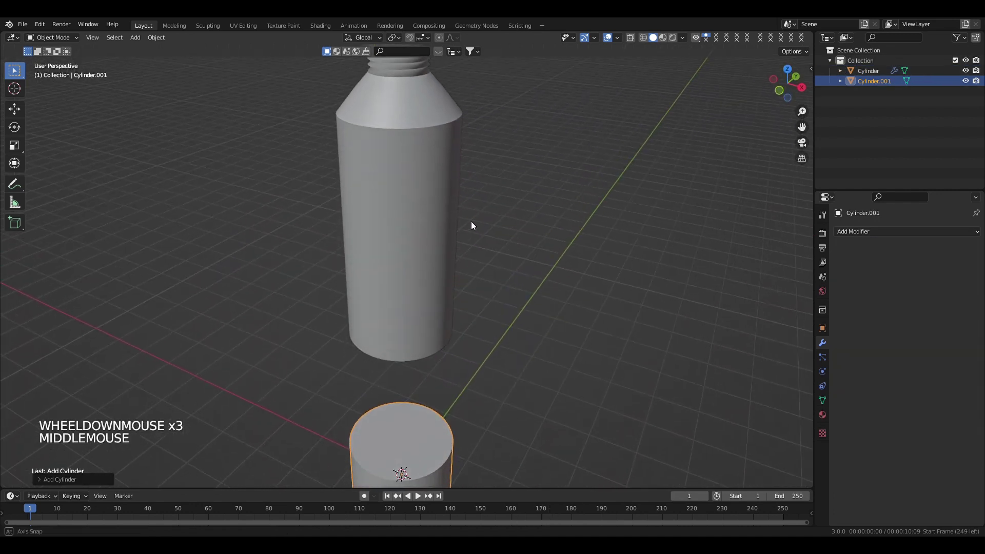
scroll(down, 3)
key(KP_1)
scroll(up, 3)
scroll(down, 3)
Step: Raise the new cylinder along Z above the bottle's neck
key(g)
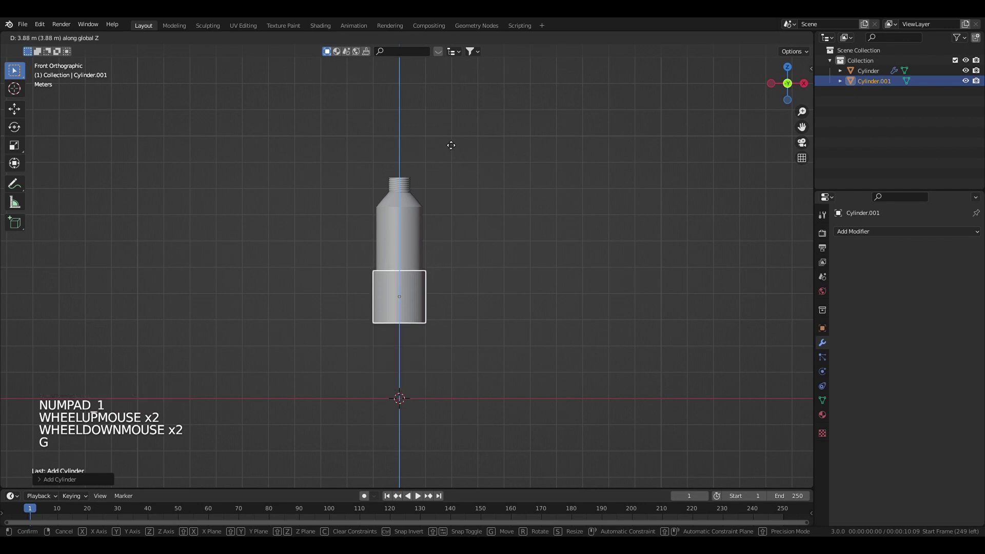
scroll(up, 3)
middle_click(498, 165)
scroll(up, 3)
middle_click(559, 227)
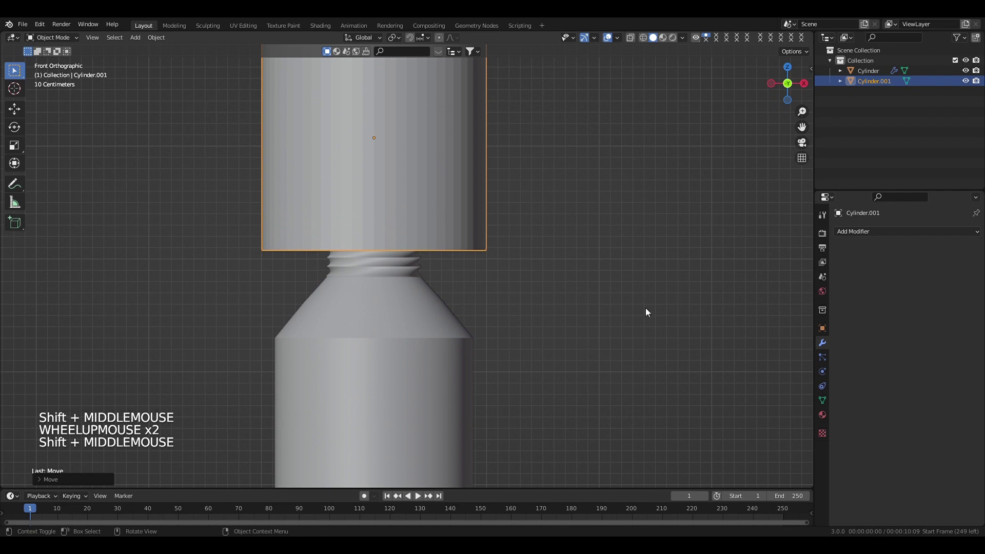
Step: Scale the cylinder down to about 0.85 so it fits as a cap over the neck
key(s)
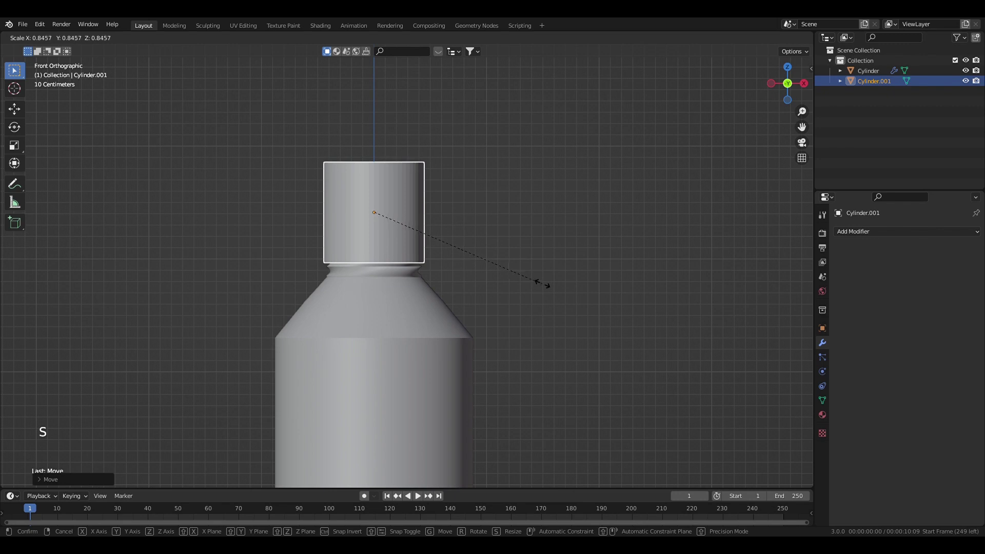
scroll(up, 3)
scroll(down, 3)
middle_click(442, 229)
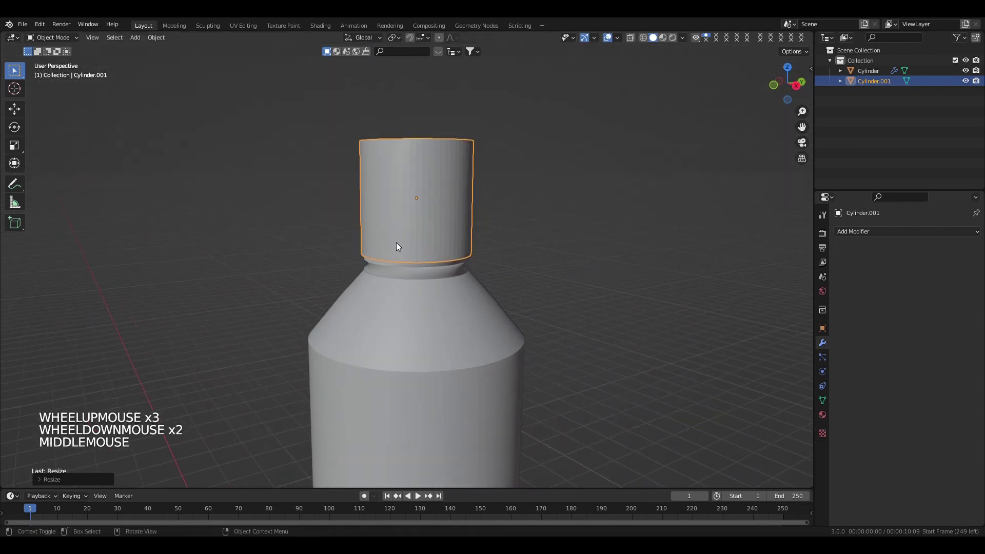
Step: Squash the cap's height along Z and orbit to check its proportions
key(alt+z)
scroll(up, 3)
middle_click(590, 352)
middle_click(563, 371)
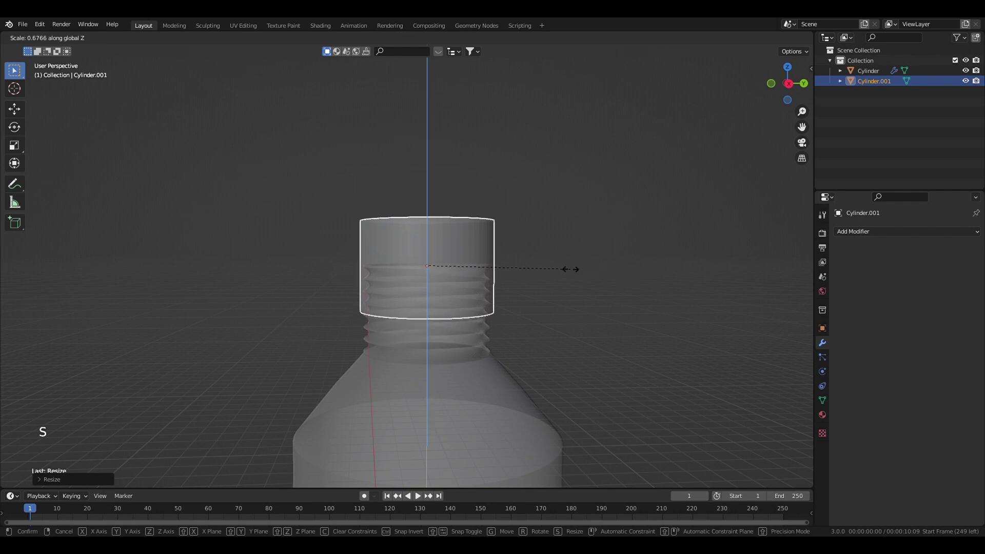
scroll(down, 3)
middle_click(506, 352)
scroll(up, 3)
middle_click(515, 236)
Step: From front orthographic view, move the cap down over the threaded neck
key(KP_1)
scroll(up, 3)
middle_click(461, 255)
key(g)
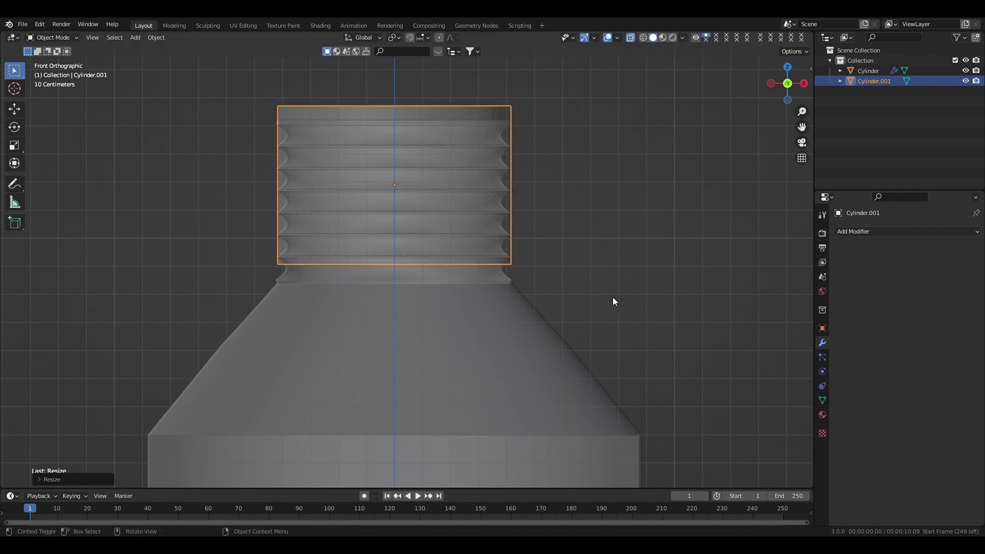
scroll(down, 3)
middle_click(551, 249)
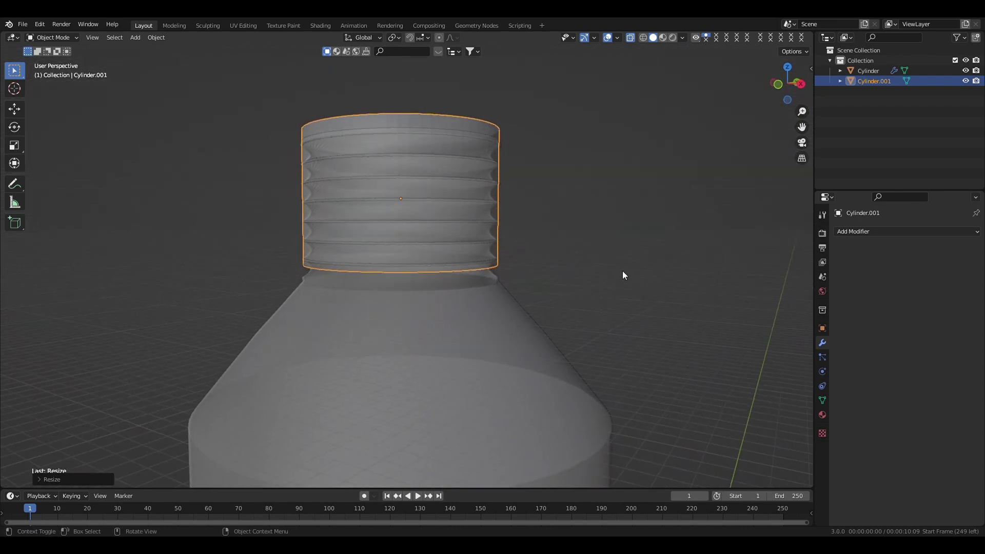
Step: Turn X-ray off and orbit under the cap to confirm it encloses the threads
key(alt+z)
middle_click(514, 260)
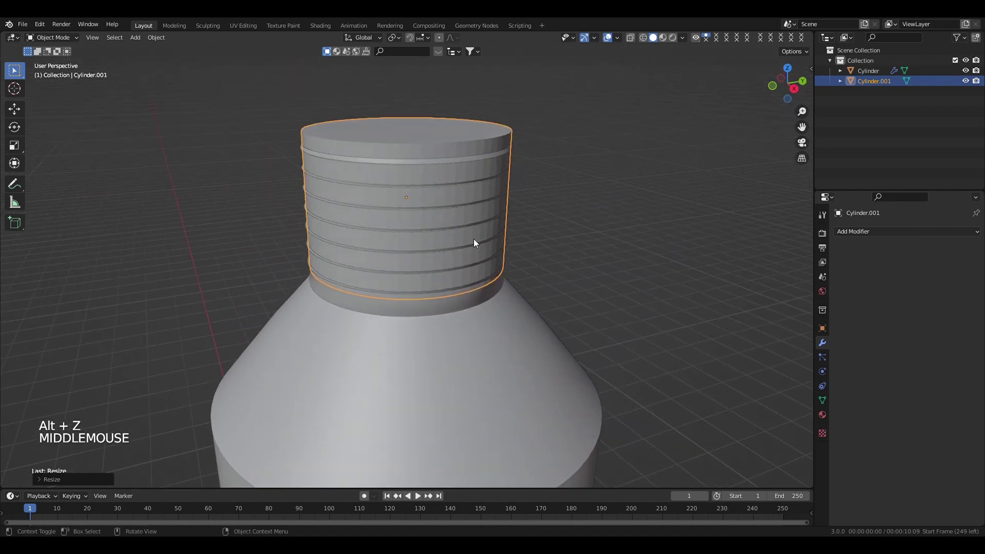
scroll(down, 3)
middle_click(497, 273)
scroll(up, 3)
middle_click(475, 251)
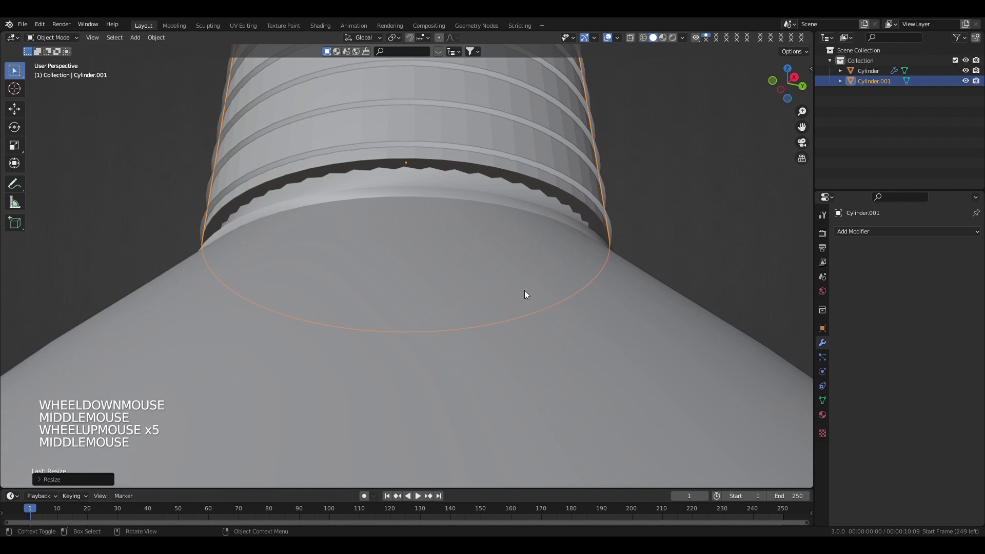
scroll(down, 3)
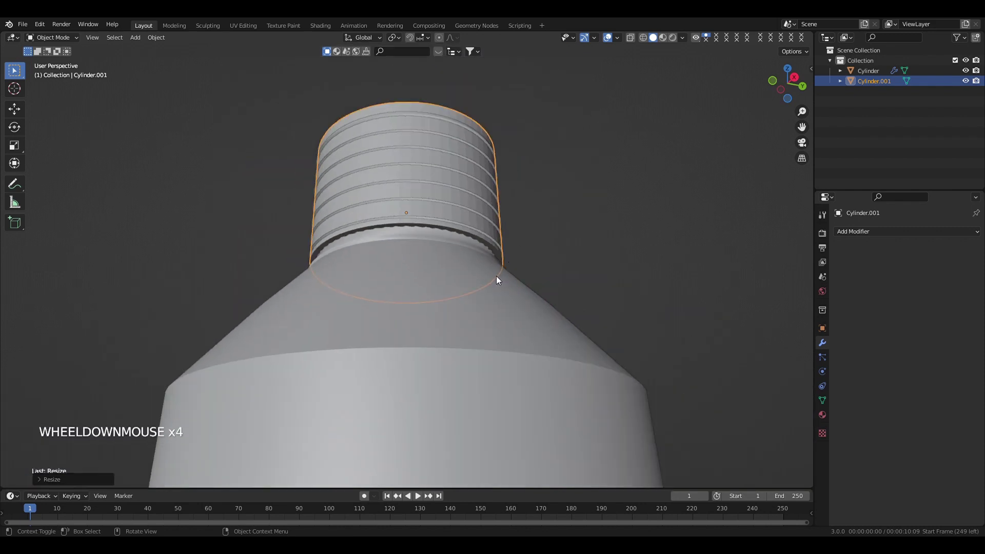
key(i)
click(610, 243)
scroll(down, 3)
middle_click(552, 271)
scroll(up, 3)
scroll(down, 3)
click(453, 357)
scroll(down, 3)
middle_click(598, 374)
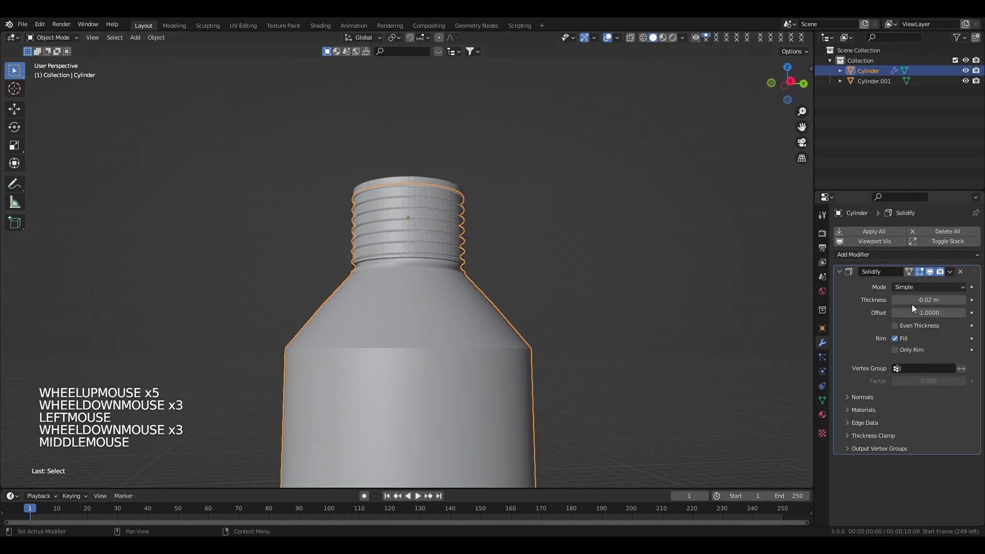
click(843, 275)
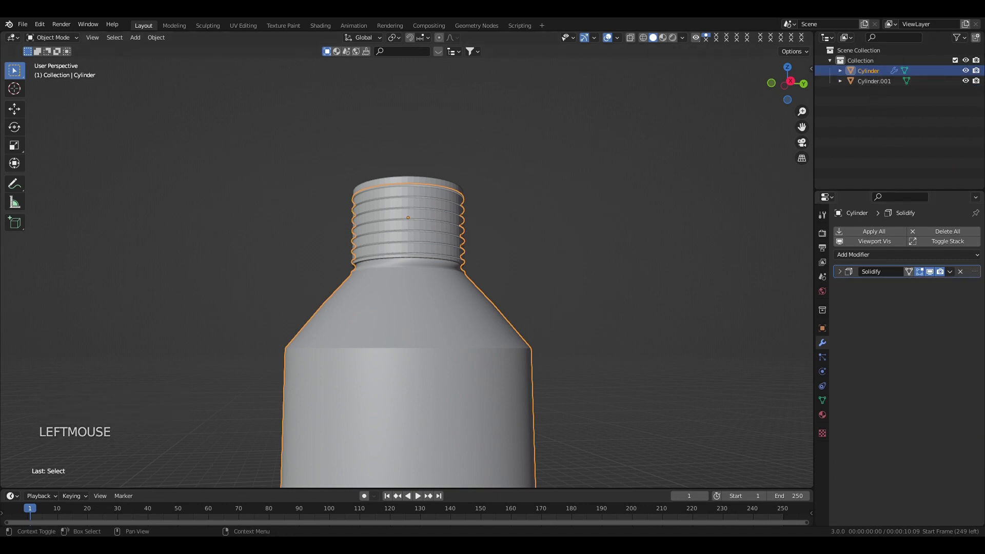
scroll(down, 3)
middle_click(440, 386)
middle_click(385, 274)
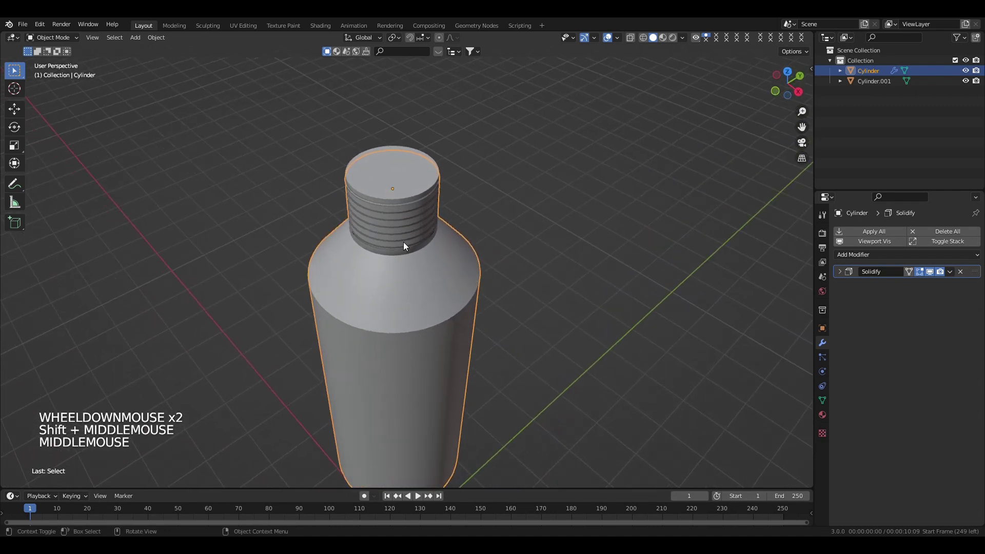
click(408, 185)
key(q)
scroll(down, 3)
scroll(up, 3)
middle_click(504, 325)
middle_click(453, 359)
middle_click(393, 219)
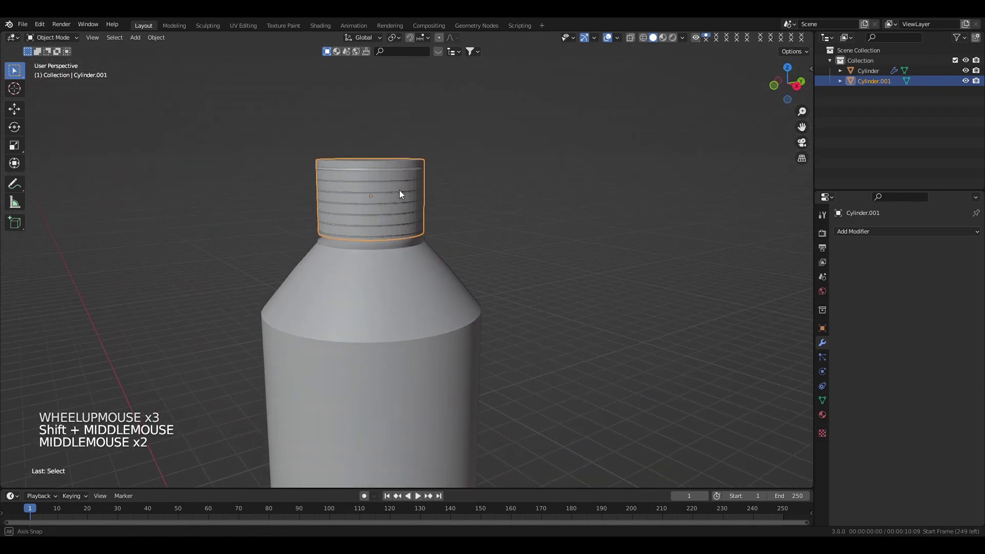
Step: Apply the bottle's Solidify modifier so the wall thickness becomes real geometry
click(409, 357)
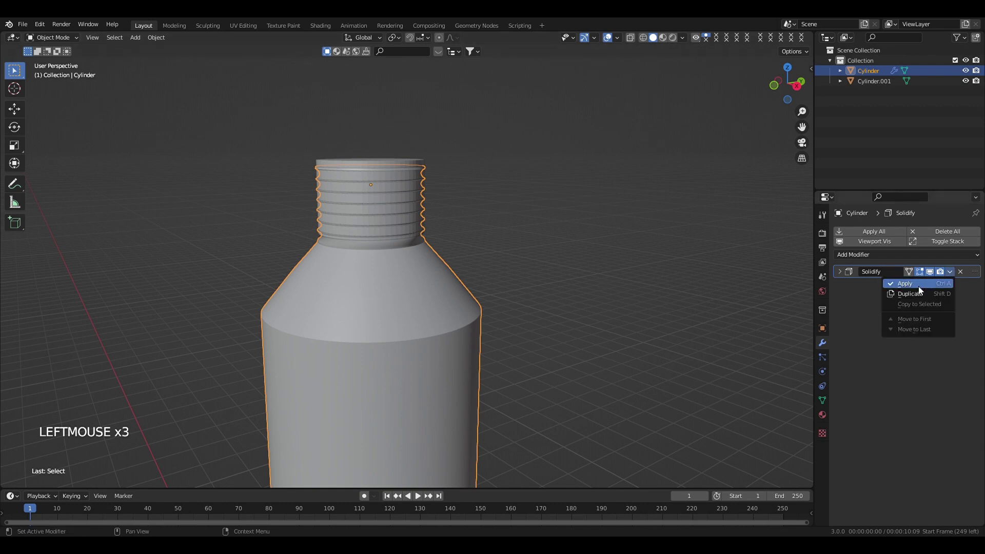
middle_click(523, 315)
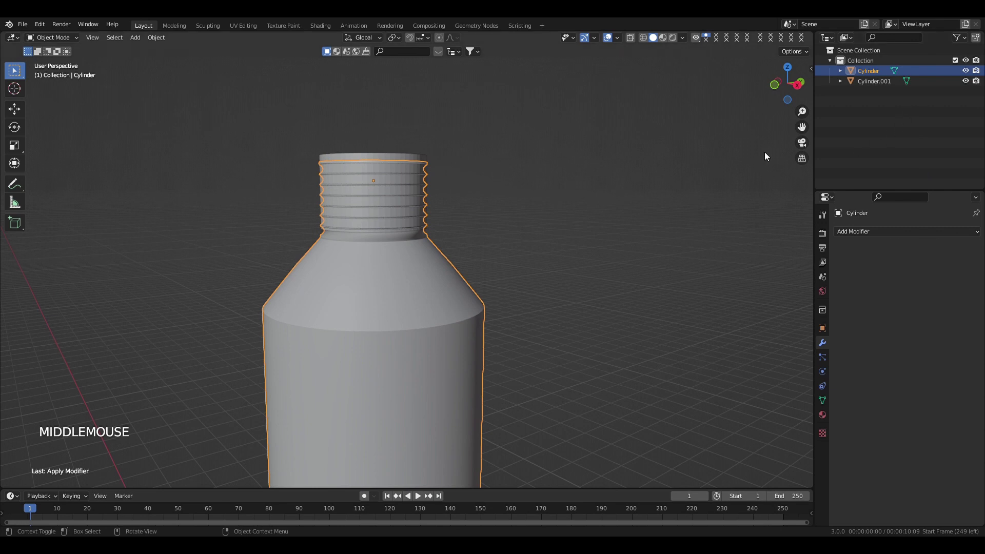
scroll(up, 3)
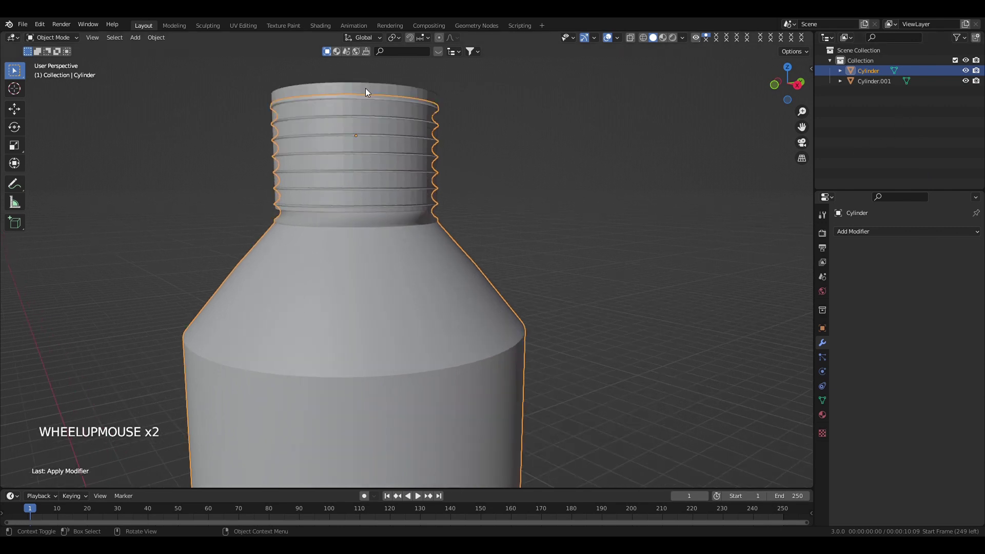
Step: Try selecting the cap cylinder, undoing an accidental invert-selection
click(367, 89)
key(ctrl+i)
scroll(down, 3)
scroll(up, 3)
click(467, 291)
key(ctrl+z)
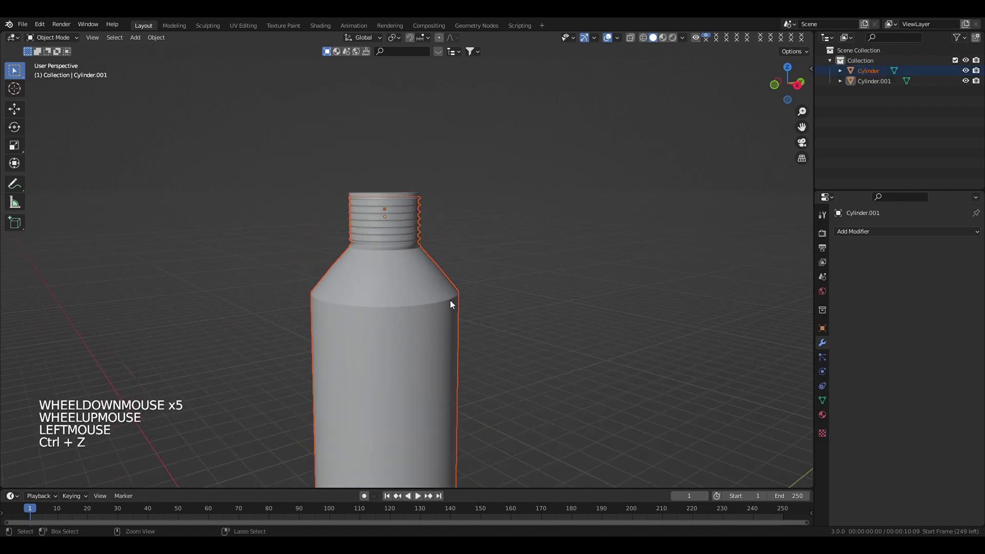
scroll(down, 3)
scroll(up, 3)
scroll(down, 3)
scroll(up, 3)
scroll(down, 3)
scroll(up, 3)
scroll(down, 3)
scroll(up, 3)
scroll(down, 3)
scroll(up, 3)
scroll(down, 3)
Step: Select Cylinder.001 over the neck and isolate it in Local View
click(858, 234)
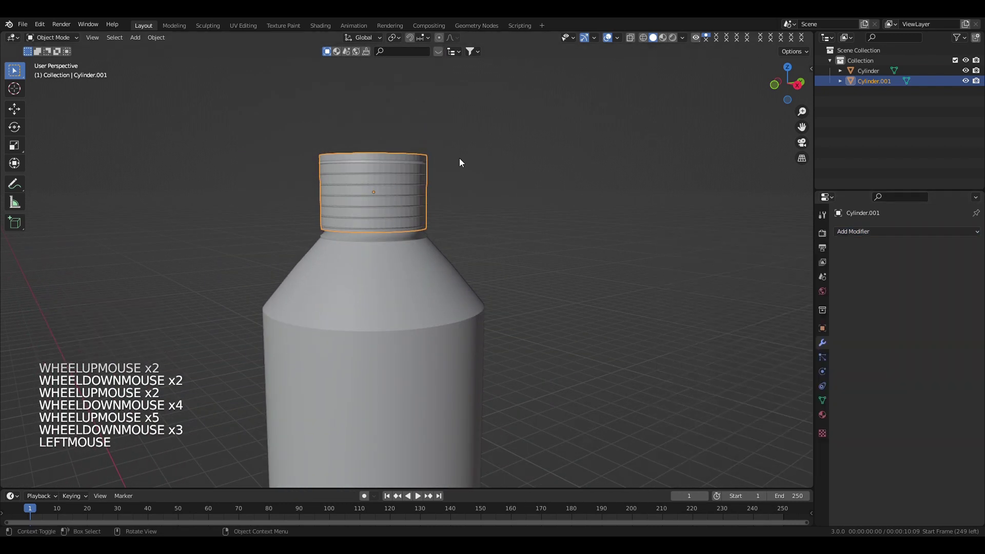
middle_click(423, 292)
scroll(up, 3)
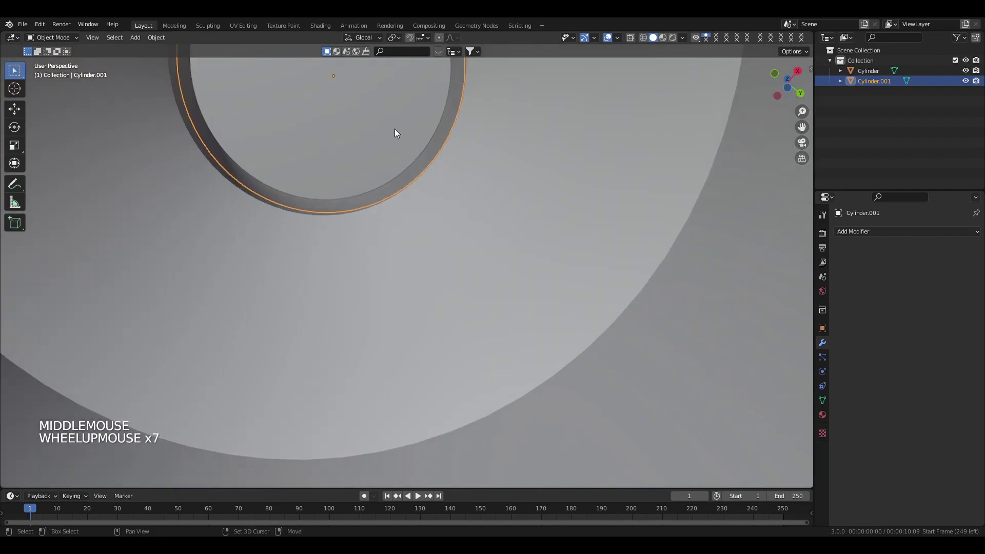
middle_click(398, 165)
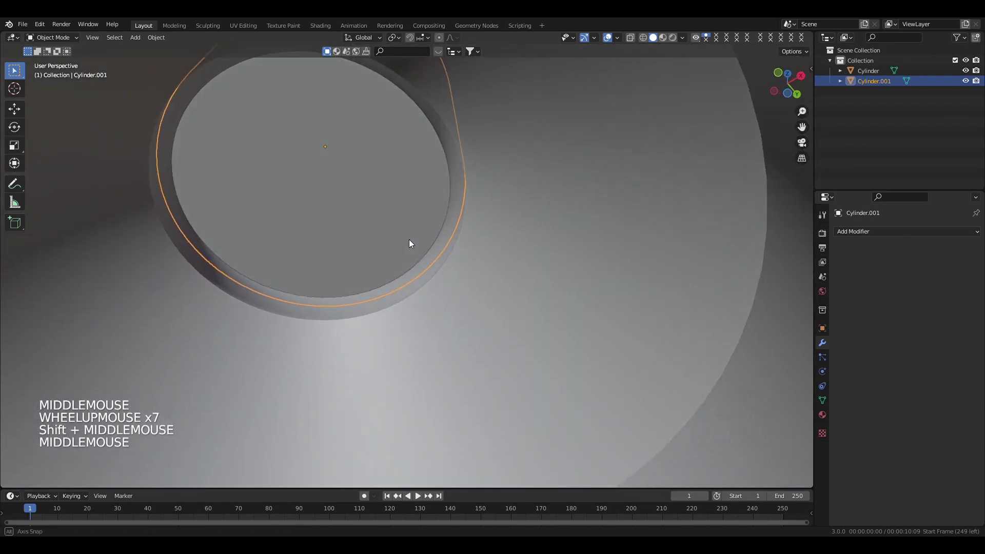
scroll(down, 3)
middle_click(413, 232)
key(/)
key(/)
key(/)
Step: Orbit the isolated cap to view its bottom face
scroll(down, 3)
middle_click(416, 289)
middle_click(416, 241)
scroll(up, 3)
middle_click(433, 211)
middle_click(441, 261)
Step: In Edit Mode with face select, pick the cap's bottom face and bring up Delete > Faces
click(418, 271)
key(Tab)
click(406, 284)
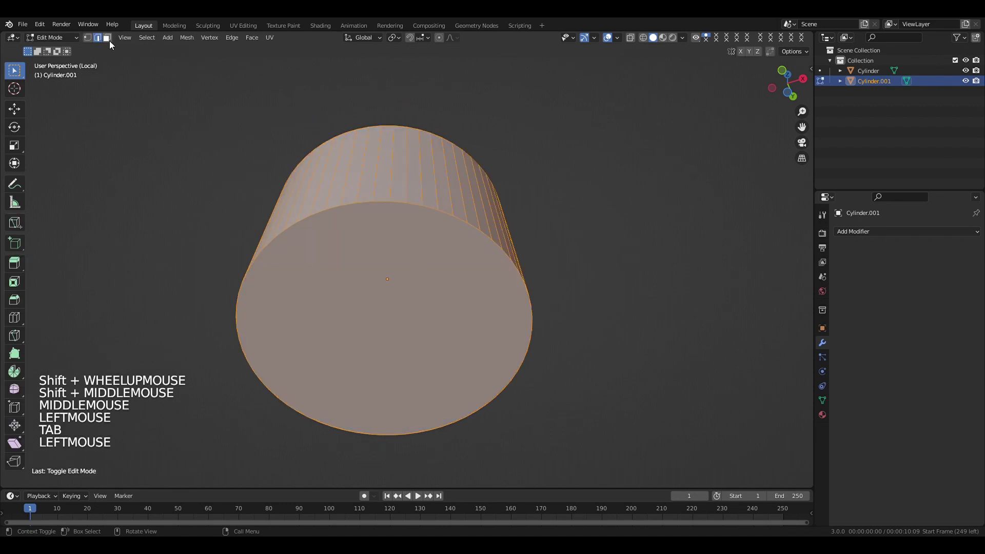
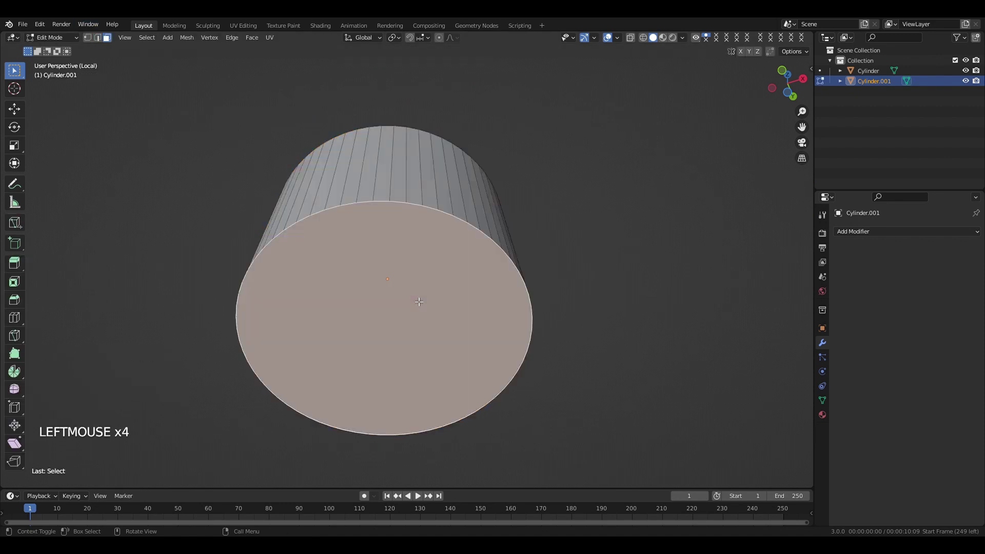
key(Delete)
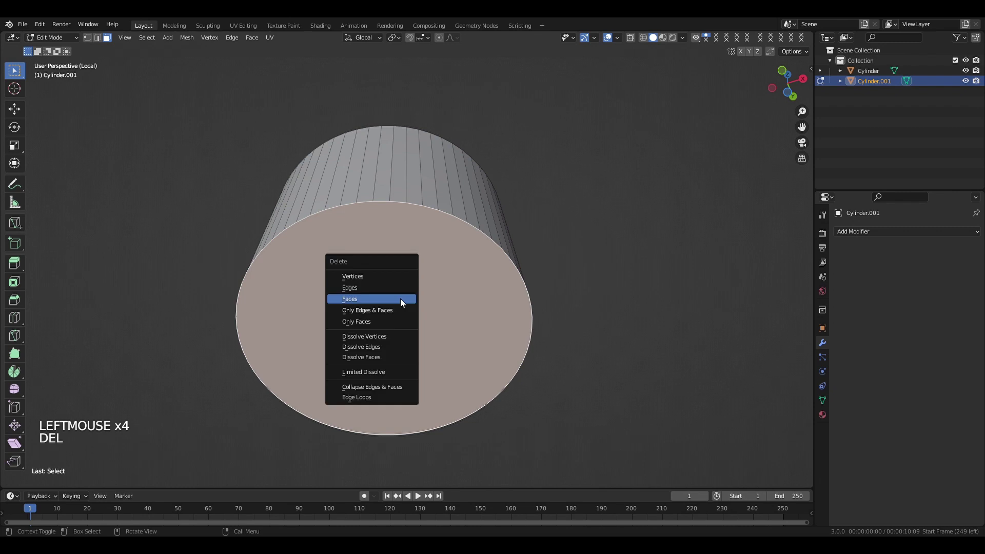
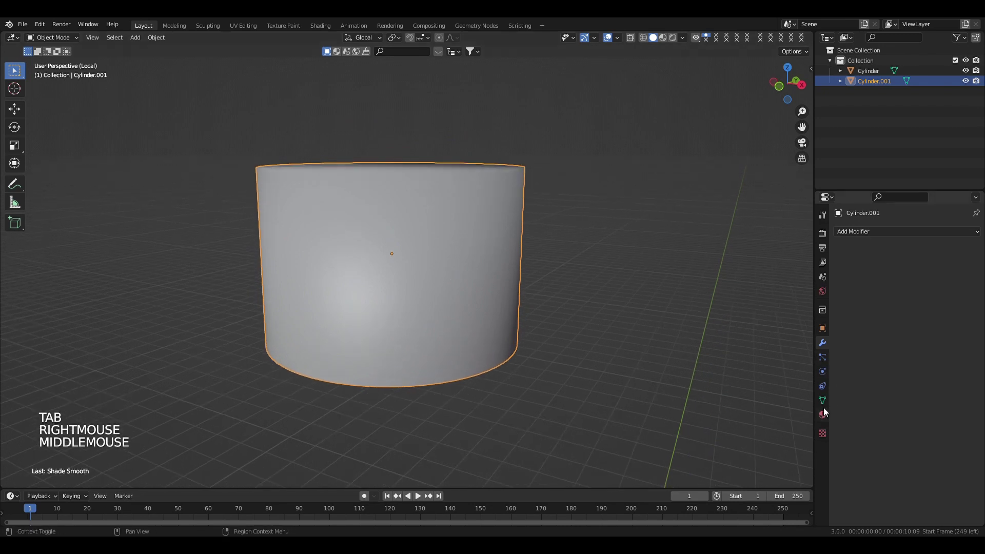
Step: Show the cap's mesh data settings to turn on Auto Smooth
click(828, 404)
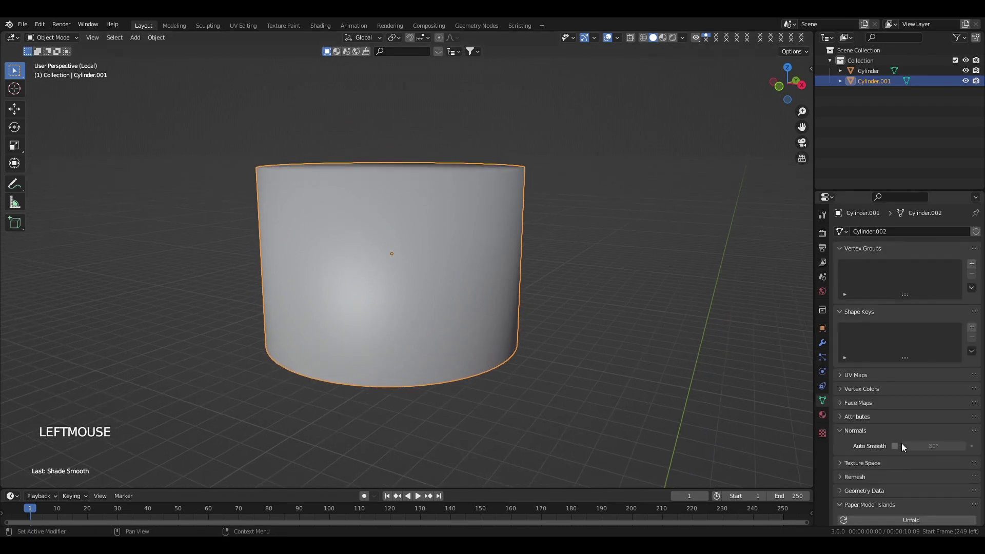
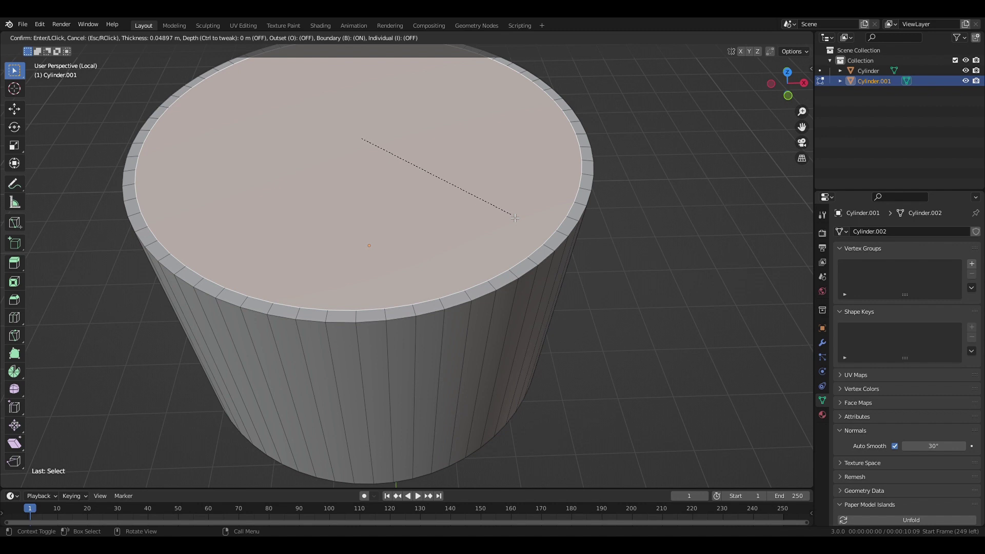
Step: Undo the inset, bevel the cap's top rim with Ctrl+B, and return to Object Mode
middle_click(543, 300)
key(ctrl+z)
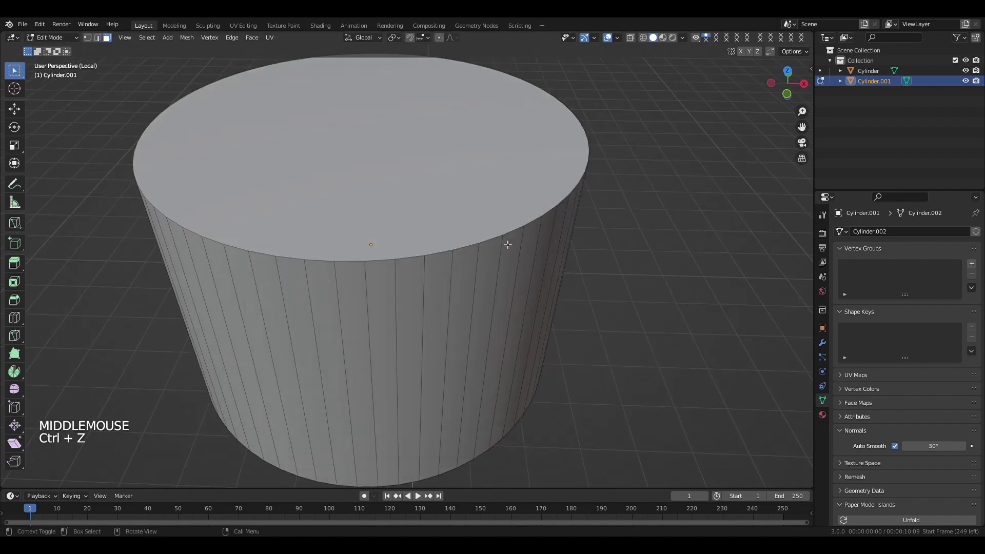
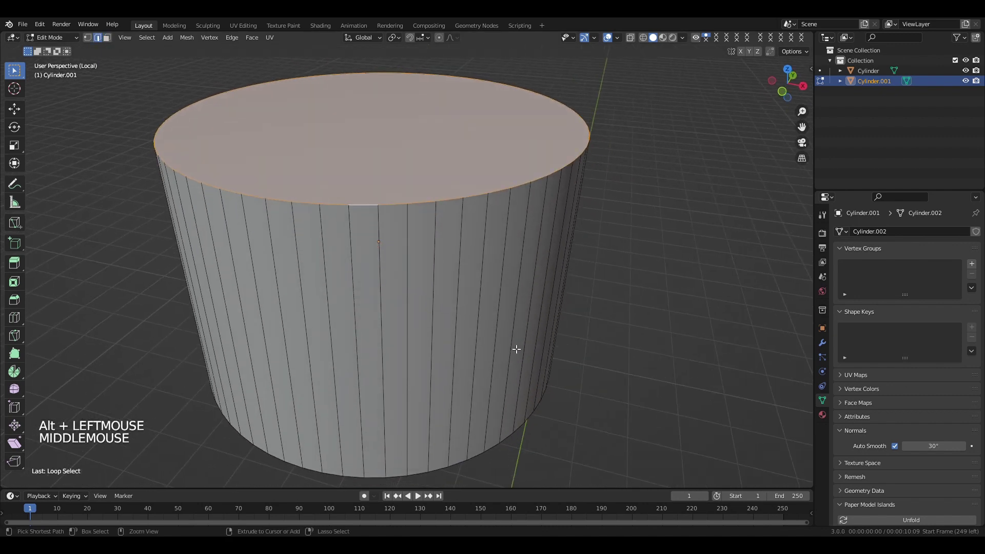
key(ctrl+b)
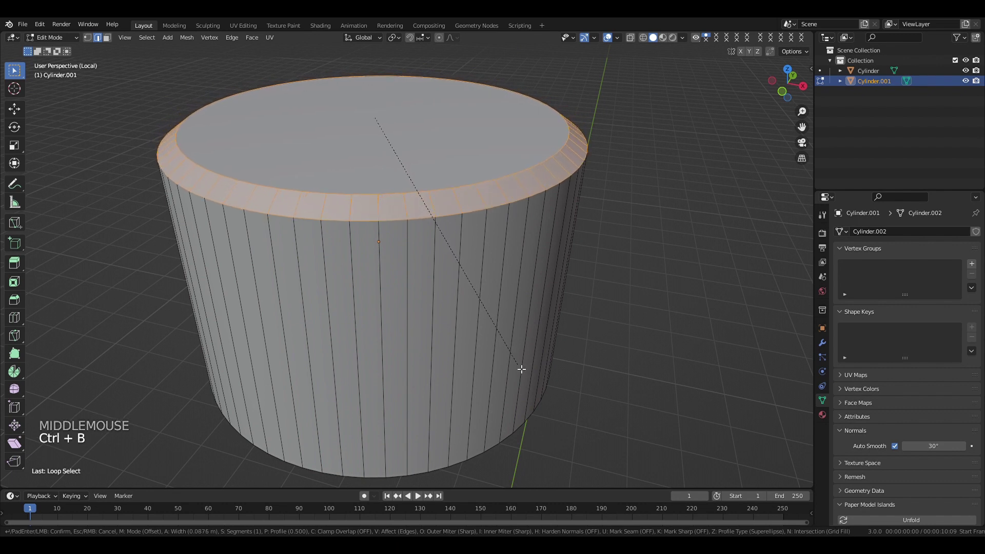
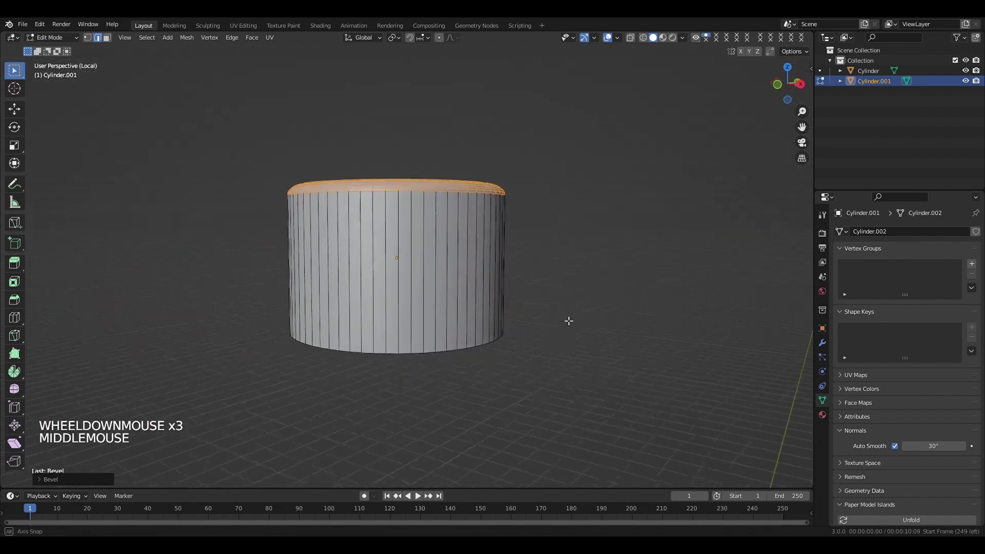
scroll(up, 3)
key(Tab)
Step: Add a Solidify modifier to the cap and lower its thickness to -0.04 m
middle_click(557, 354)
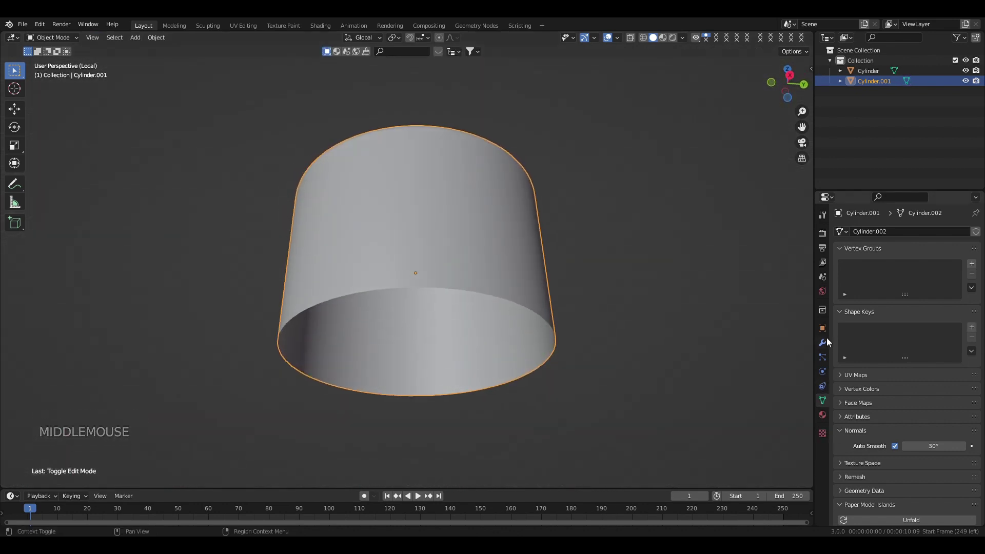
click(826, 347)
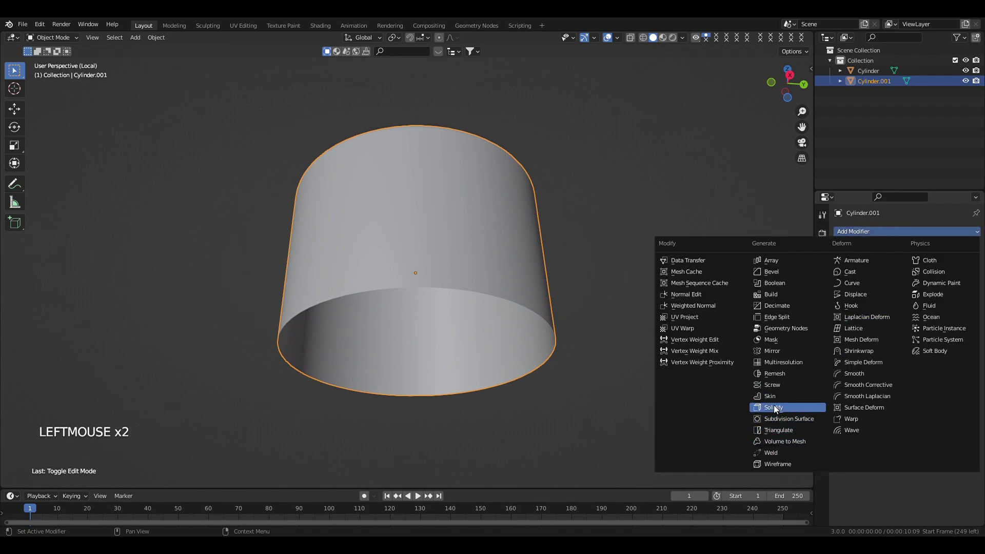
middle_click(543, 314)
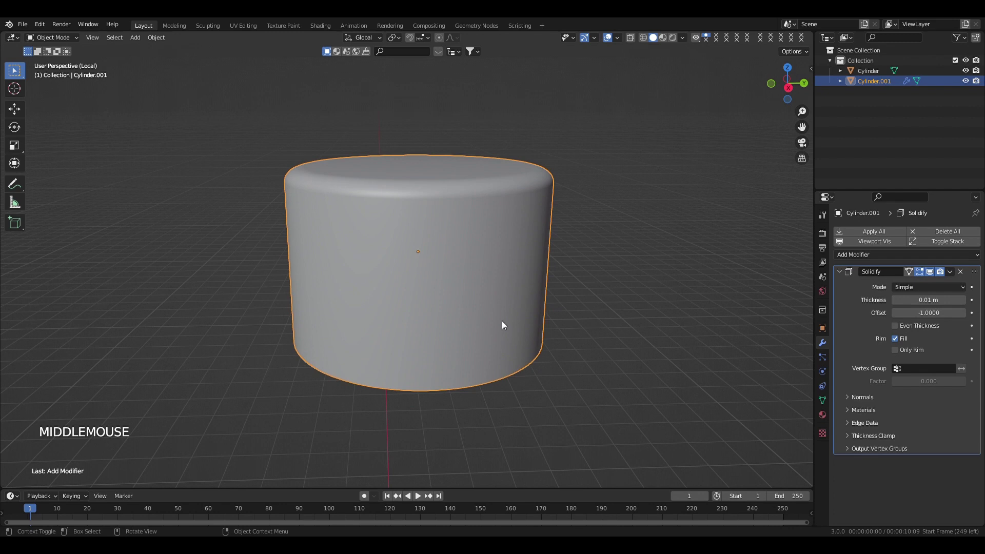
scroll(up, 3)
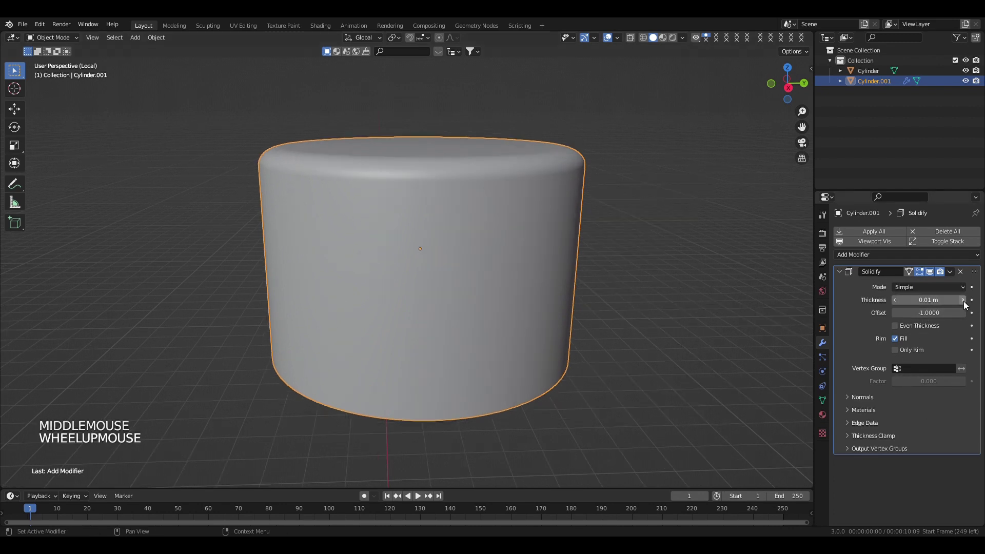
click(968, 305)
middle_click(595, 391)
scroll(up, 3)
click(966, 300)
click(965, 300)
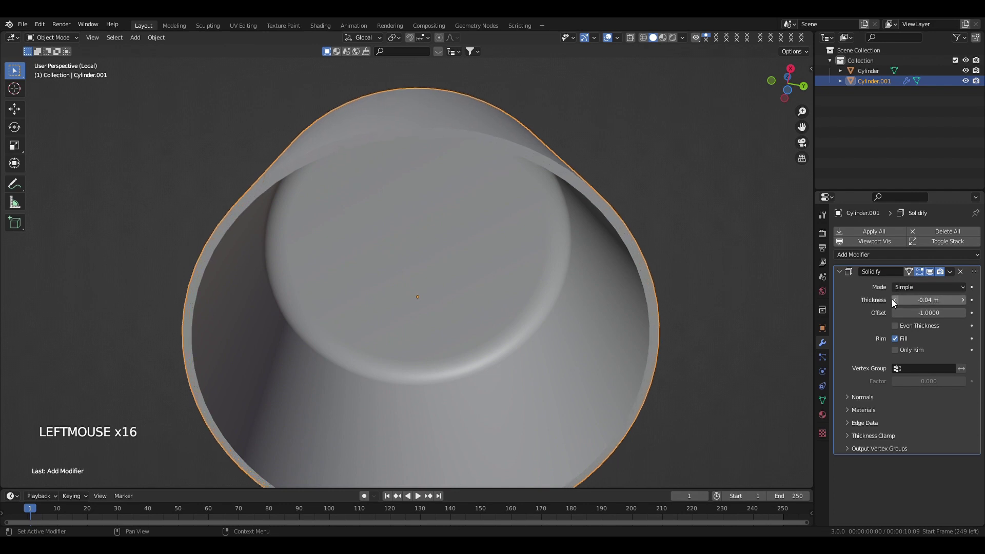
Step: Inspect the cap's new inner wall and collapse the Solidify modifier's settings
middle_click(452, 265)
scroll(down, 3)
middle_click(452, 351)
scroll(down, 3)
middle_click(462, 318)
scroll(up, 3)
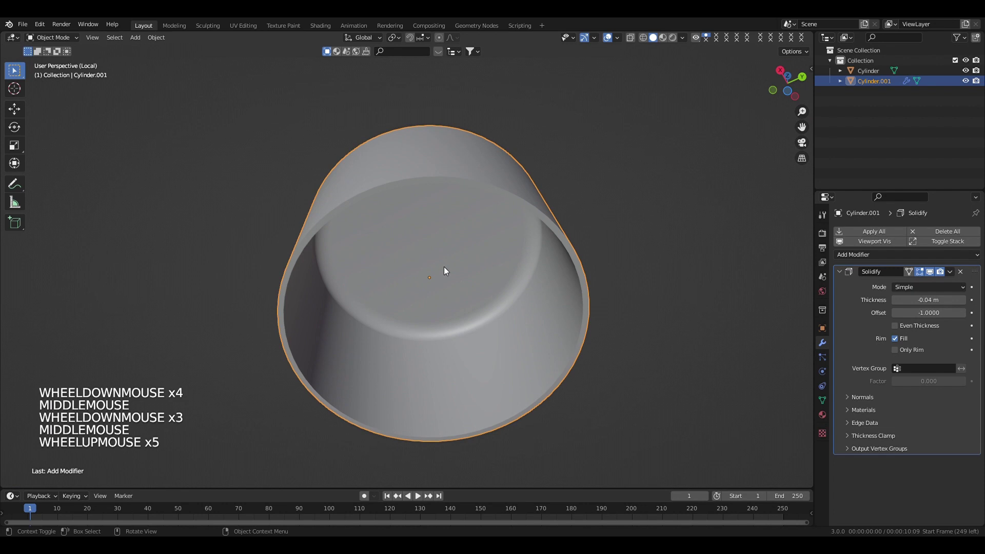
scroll(down, 3)
click(844, 276)
click(953, 275)
click(584, 360)
Step: Orbit and zoom around the hollow cap to check it from several angles
middle_click(608, 326)
key(alt+/)
key(ctrl+alt+/)
click(609, 340)
scroll(down, 3)
scroll(up, 3)
scroll(up, 3)
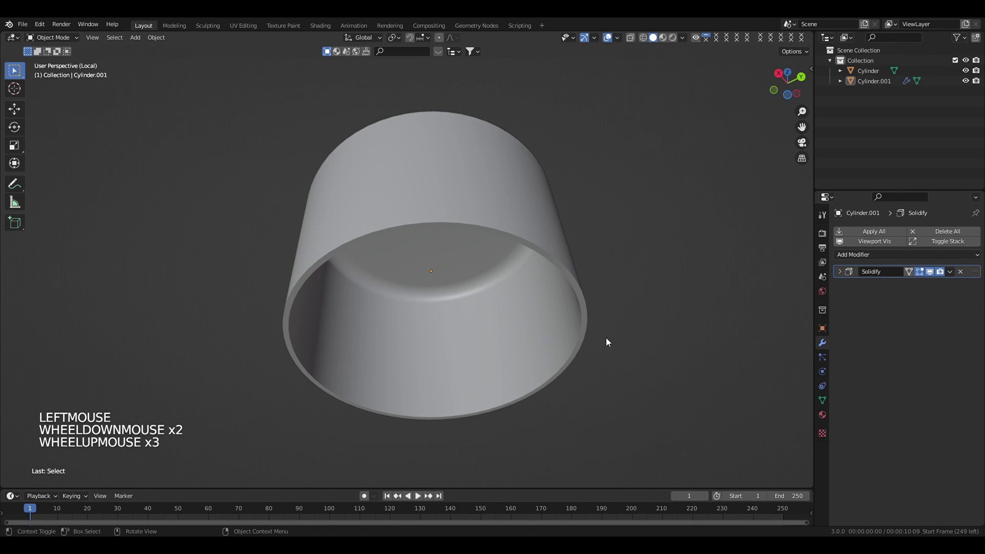
Step: Leave Local View to show the bottle again and select the cap near its neck
key(/)
scroll(down, 3)
middle_click(460, 332)
scroll(up, 3)
scroll(down, 3)
middle_click(488, 273)
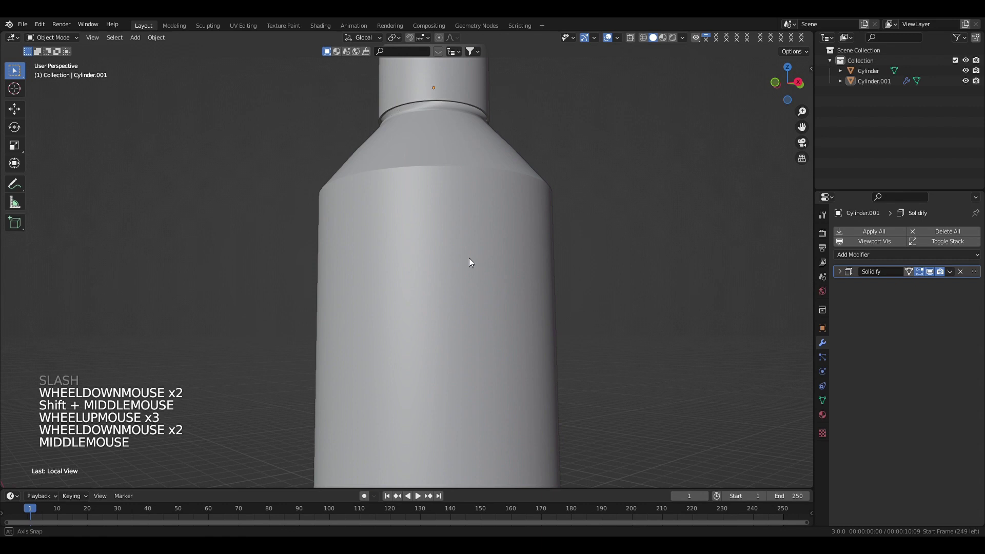
middle_click(470, 138)
middle_click(442, 309)
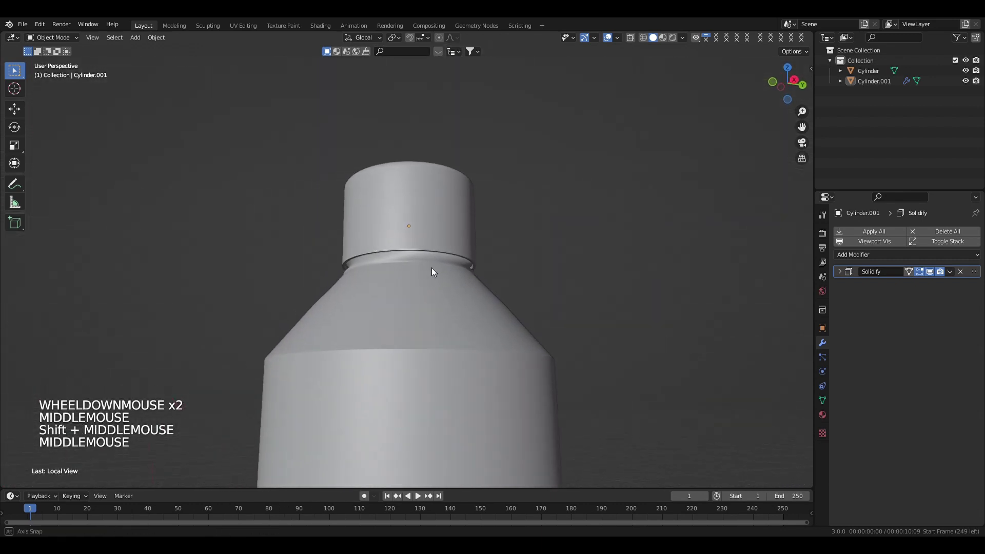
scroll(up, 3)
scroll(down, 3)
middle_click(442, 311)
click(426, 254)
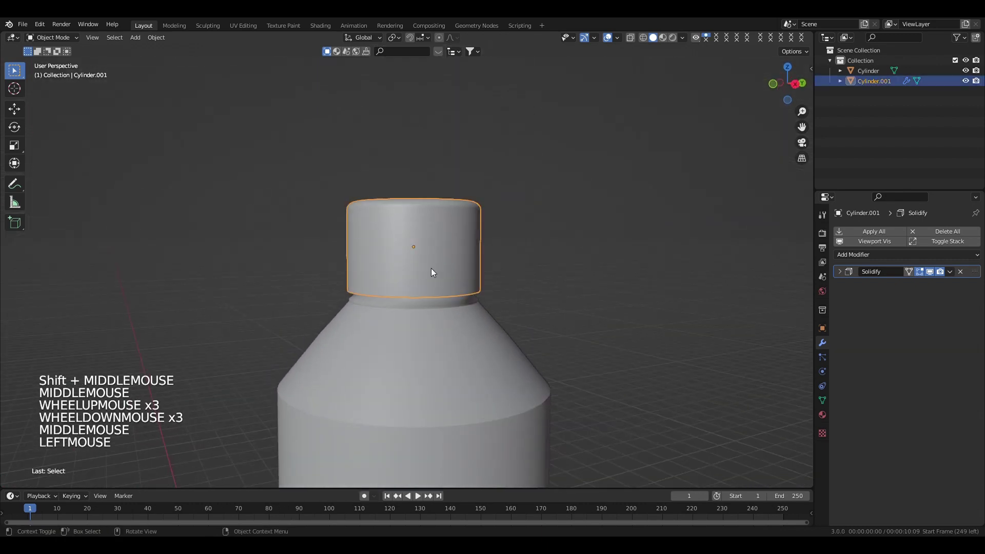
Step: Move the cap along Z to sit over the threaded neck and view the assembled bottle
key(g)
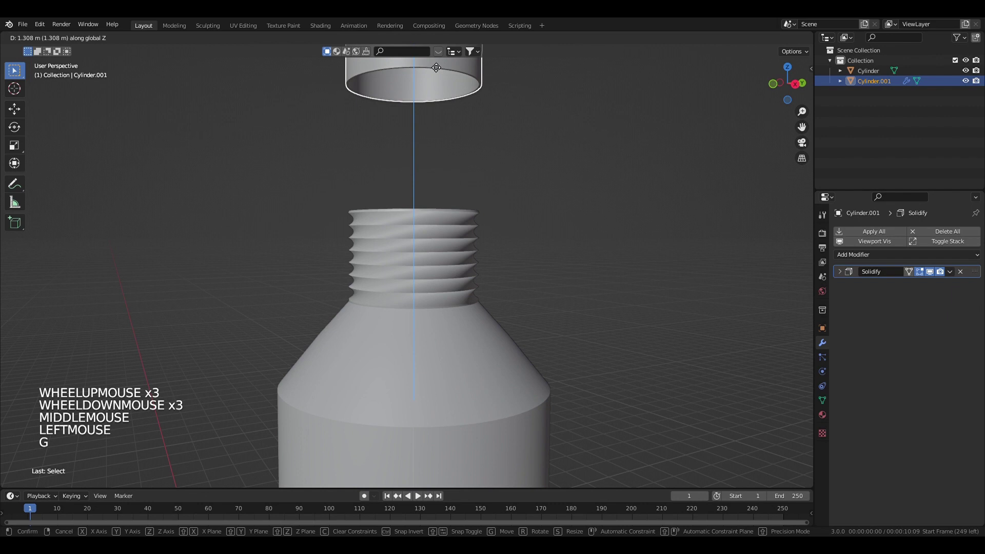
scroll(down, 3)
middle_click(561, 337)
scroll(down, 3)
middle_click(483, 405)
click(523, 371)
scroll(up, 3)
middle_click(562, 360)
scroll(down, 3)
middle_click(539, 299)
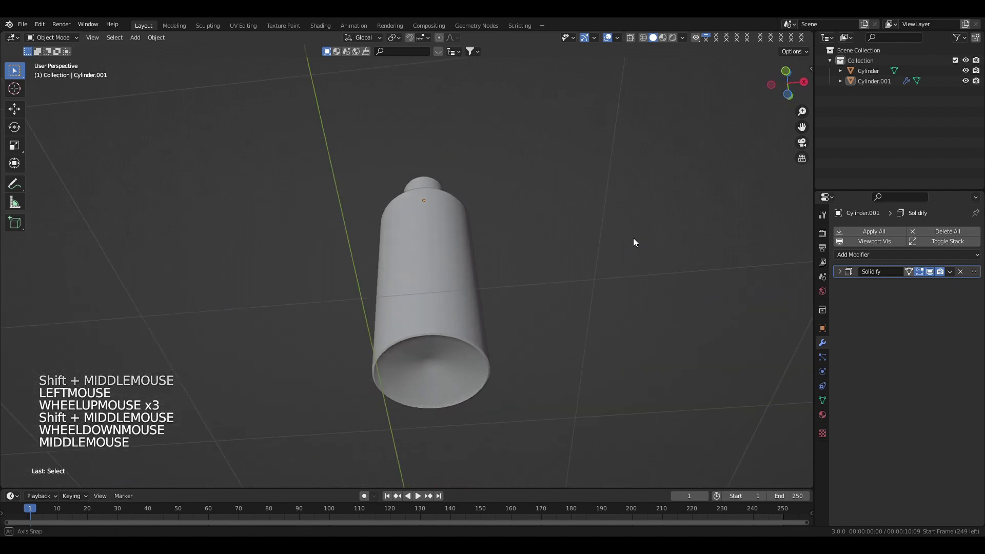